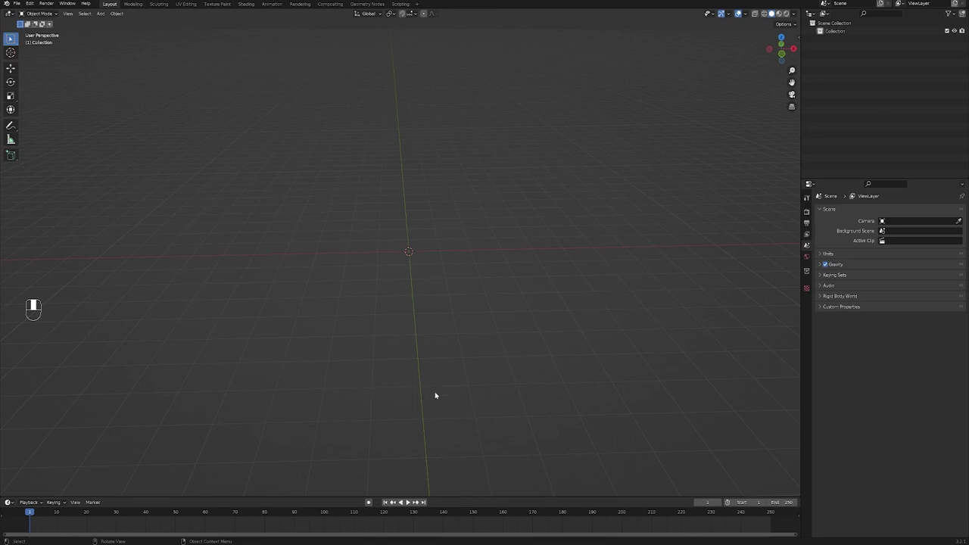
Step: Add a cube at the scene centre and scale it to twice its size
{"action": "middle_click", "coordinate": [398, 328]}
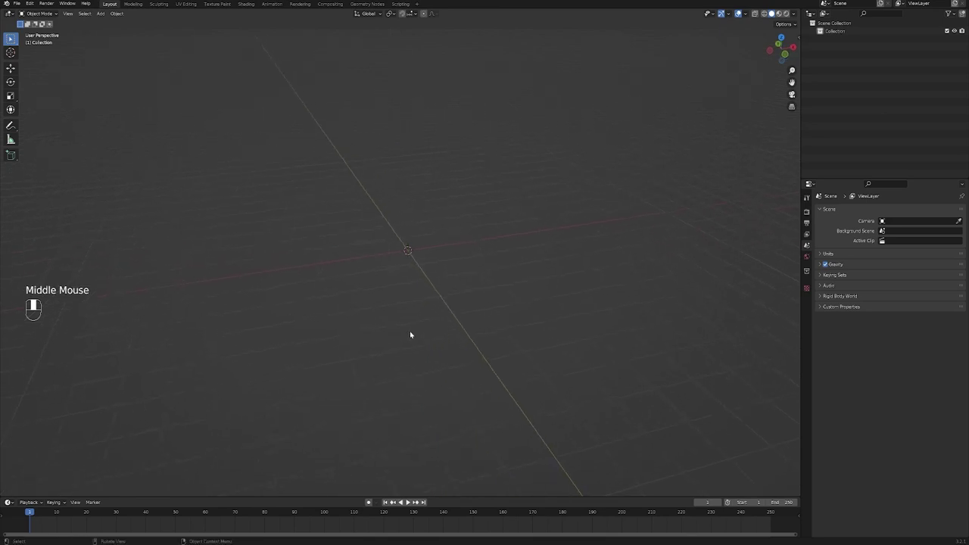
{"action": "middle_click", "coordinate": [407, 291]}
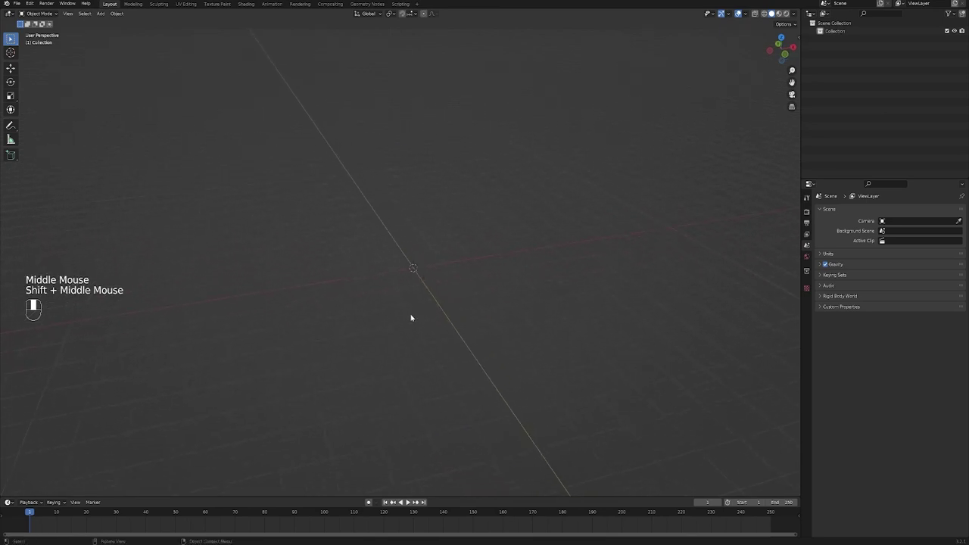
{"action": "middle_click", "coordinate": [414, 316]}
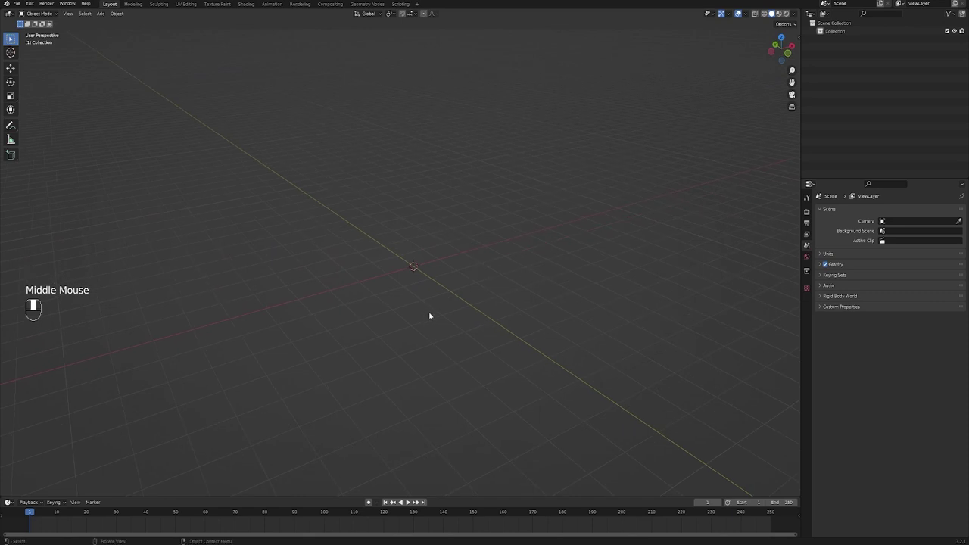
{"action": "key", "text": "shift+a"}
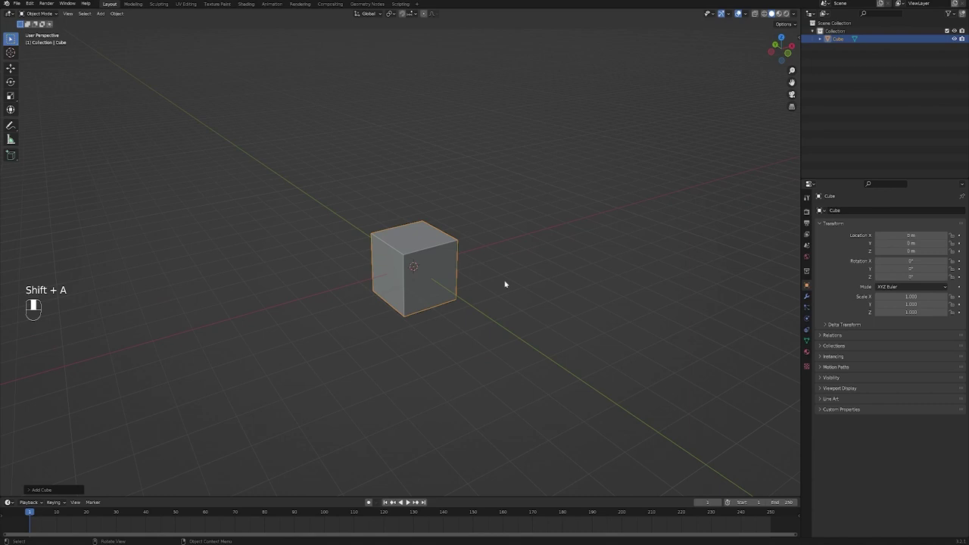
{"action": "key", "text": "s"}
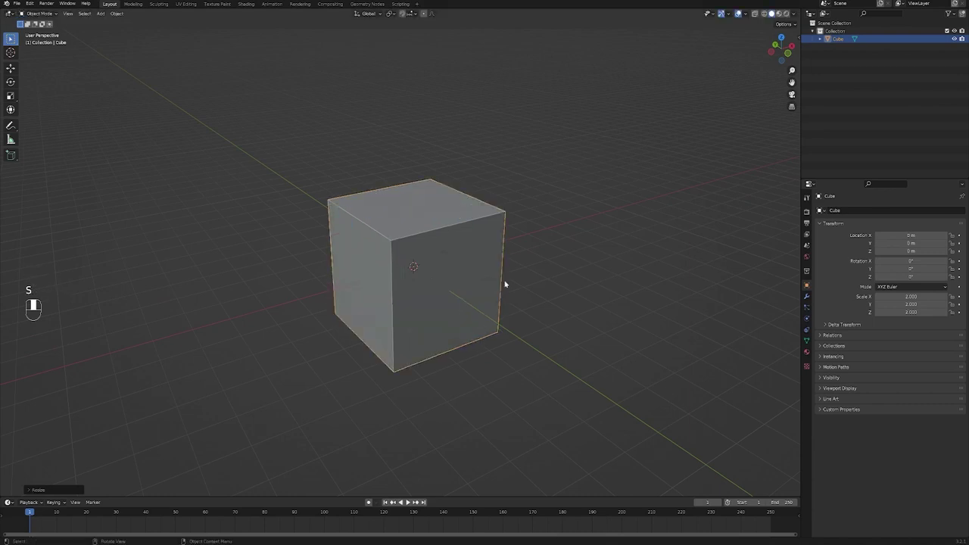
{"action": "left_click", "coordinate": [566, 332]}
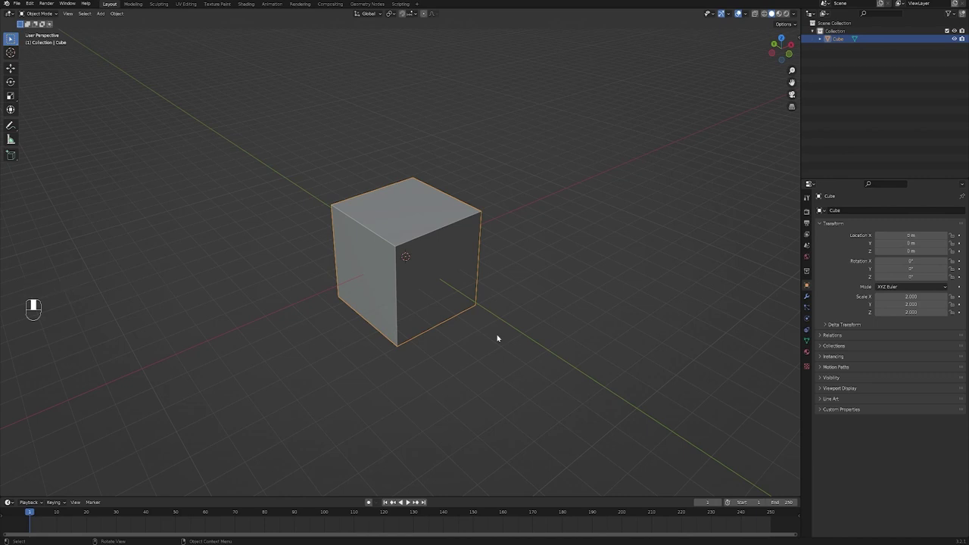
Step: Add a cylinder, rotate and move it inside the cube, then select the cube
{"action": "key", "text": "shift+a"}
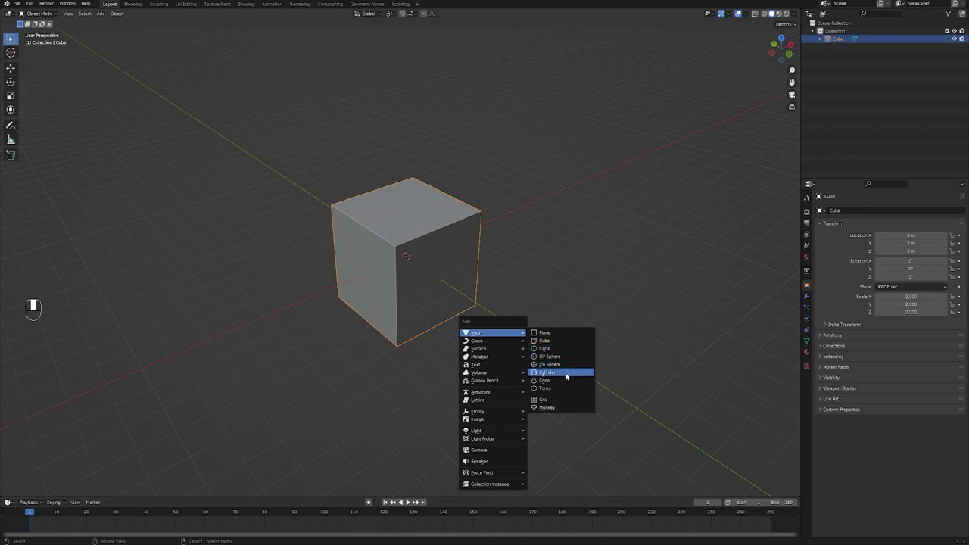
{"action": "key", "text": "r"}
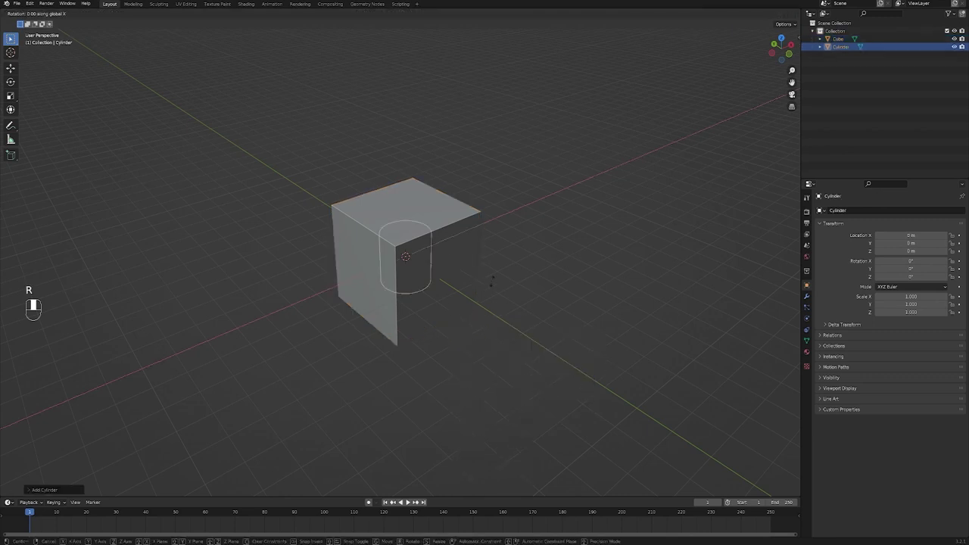
{"action": "left_click_drag", "start_coordinate": [495, 281], "coordinate": [417, 207]}
{"action": "key", "text": "g"}
{"action": "left_click", "coordinate": [417, 208]}
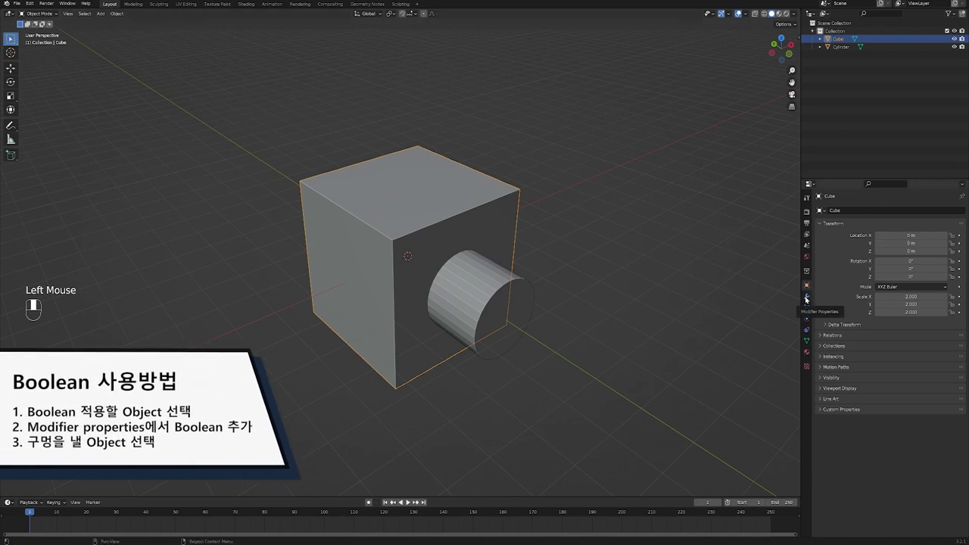
Step: Add a Boolean Difference modifier to the cube with the cylinder as its cutting object
{"action": "left_click", "coordinate": [808, 297]}
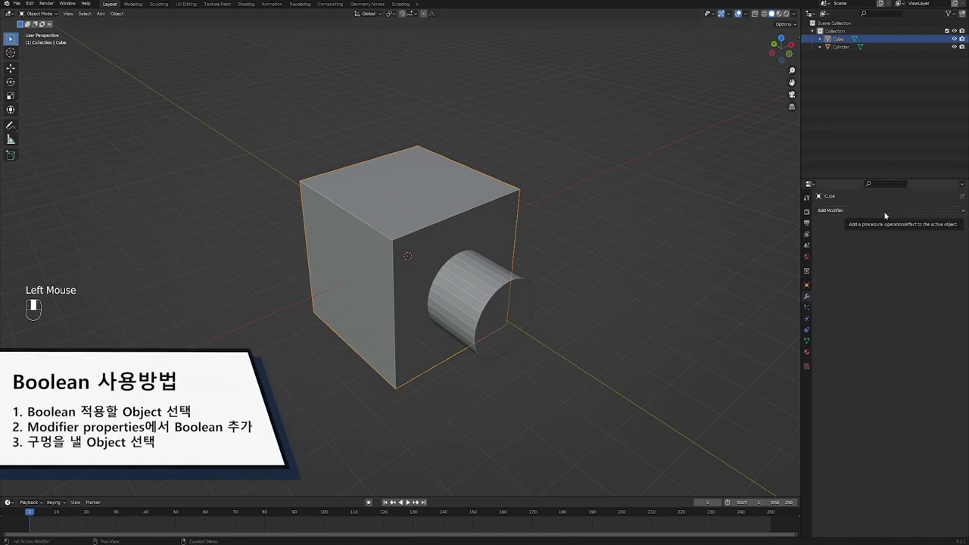
{"action": "left_click_drag", "start_coordinate": [888, 213], "coordinate": [820, 248]}
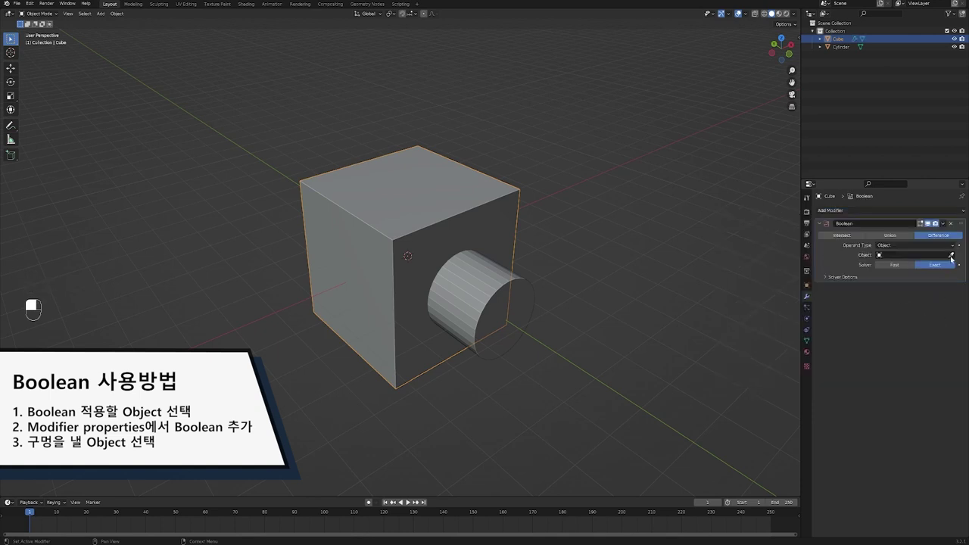
{"action": "left_click_drag", "start_coordinate": [953, 256], "coordinate": [593, 306]}
{"action": "left_click", "coordinate": [593, 307]}
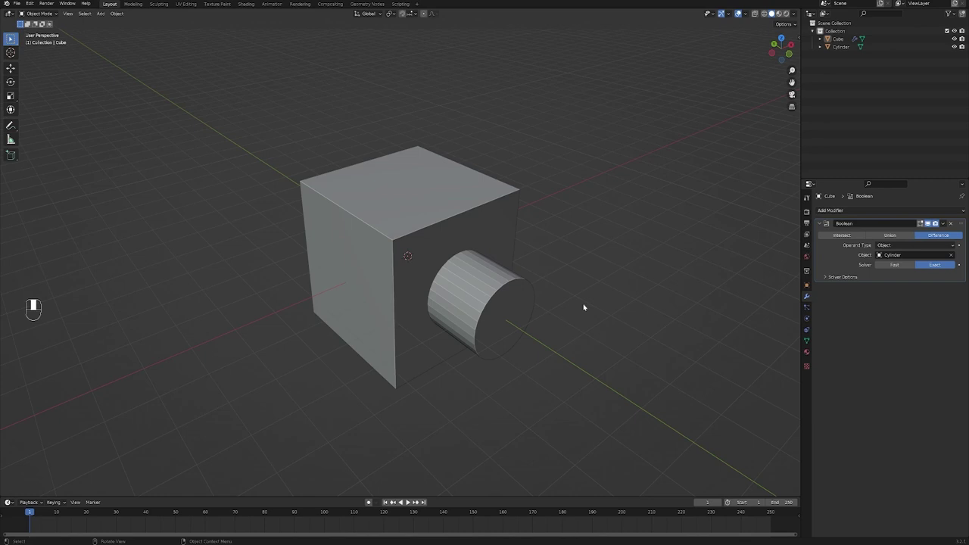
Step: Select the cylinder, rescale and reposition it, then toggle its visibility in the Outliner
{"action": "left_click", "coordinate": [503, 294]}
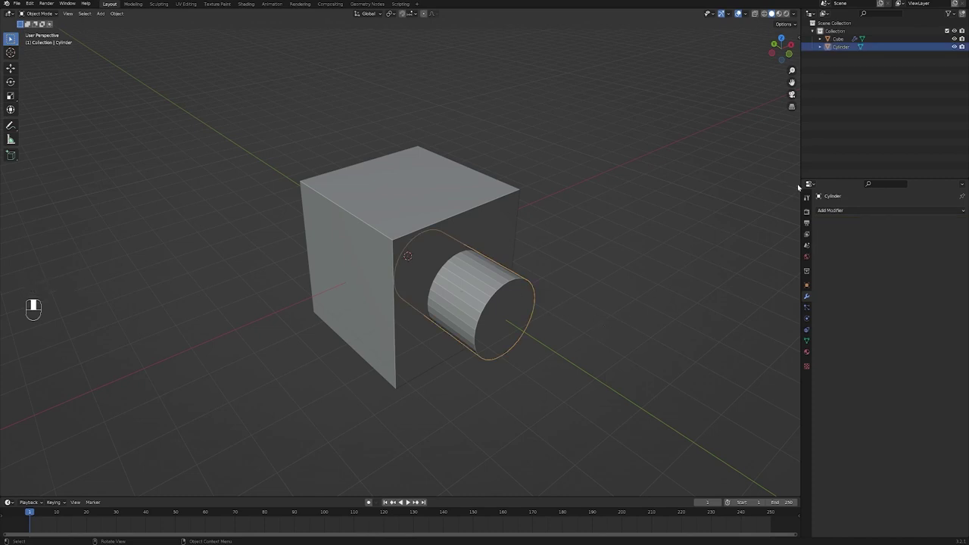
{"action": "left_click", "coordinate": [960, 48]}
{"action": "left_click_drag", "start_coordinate": [511, 349], "coordinate": [456, 308]}
{"action": "left_click", "coordinate": [457, 308]}
{"action": "left_click_drag", "start_coordinate": [457, 308], "coordinate": [957, 47]}
{"action": "key", "text": "s"}
{"action": "key", "text": "g"}
{"action": "left_click", "coordinate": [958, 47]}
Step: Toggle Outliner visibility icons to compare the cube with and without the cylinder shown
{"action": "left_click_drag", "start_coordinate": [955, 46], "coordinate": [493, 300]}
{"action": "left_click", "coordinate": [493, 300]}
{"action": "left_click_drag", "start_coordinate": [493, 300], "coordinate": [940, 99]}
{"action": "left_click", "coordinate": [940, 99]}
{"action": "left_click_drag", "start_coordinate": [940, 98], "coordinate": [957, 62]}
{"action": "left_click", "coordinate": [956, 62]}
Step: Fine-tune the cylinder's position and scale, leaving it hidden so the round hole shows
{"action": "left_click_drag", "start_coordinate": [957, 63], "coordinate": [442, 236]}
{"action": "left_click", "coordinate": [441, 237]}
{"action": "left_click_drag", "start_coordinate": [441, 236], "coordinate": [416, 285]}
{"action": "key", "text": "g"}
{"action": "key", "text": "s"}
{"action": "key", "text": "g"}
{"action": "left_click", "coordinate": [416, 285]}
{"action": "left_click", "coordinate": [954, 64]}
{"action": "left_click", "coordinate": [450, 274]}
{"action": "left_click_drag", "start_coordinate": [495, 322], "coordinate": [549, 318]}
{"action": "key", "text": "g"}
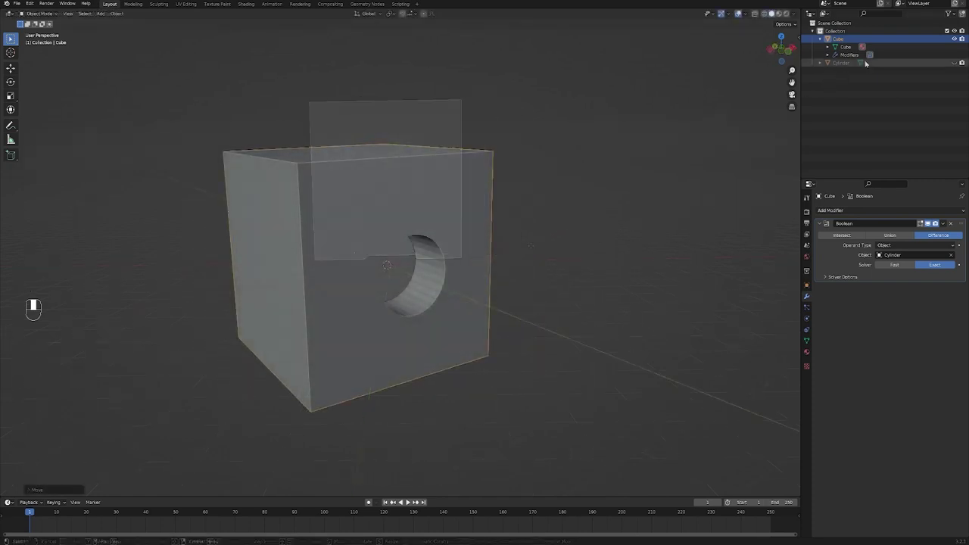
{"action": "left_click", "coordinate": [958, 63]}
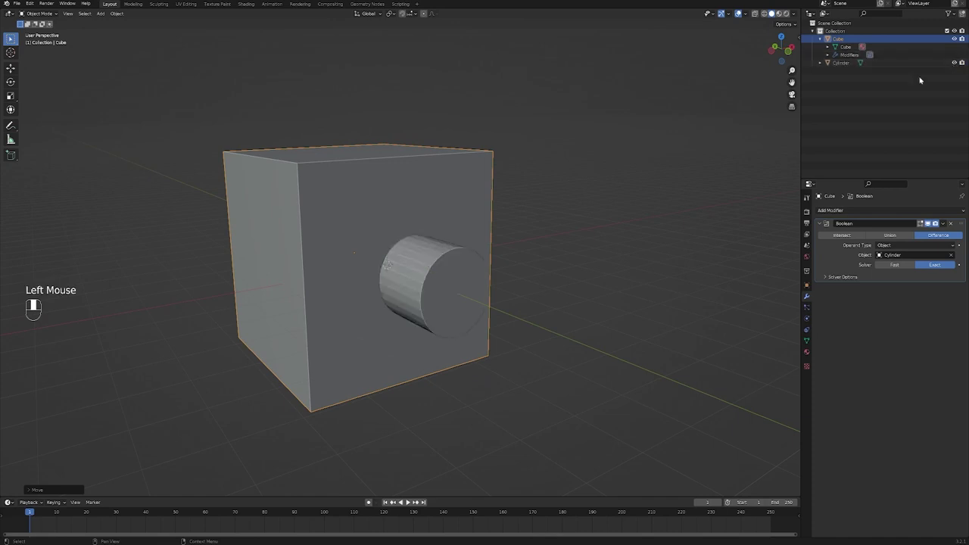
{"action": "left_click", "coordinate": [446, 427]}
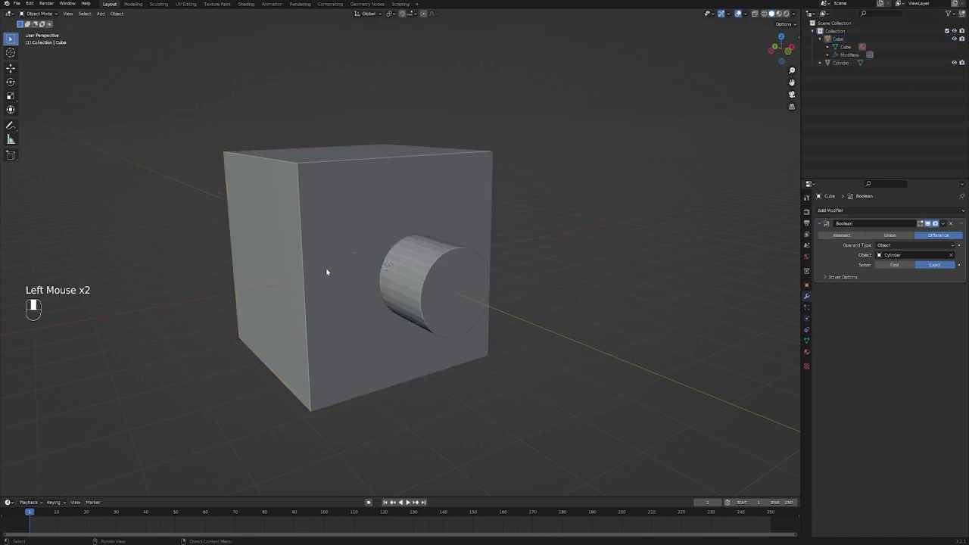
{"action": "left_click", "coordinate": [427, 293]}
{"action": "left_click", "coordinate": [338, 373]}
{"action": "key", "text": "ctrl+p"}
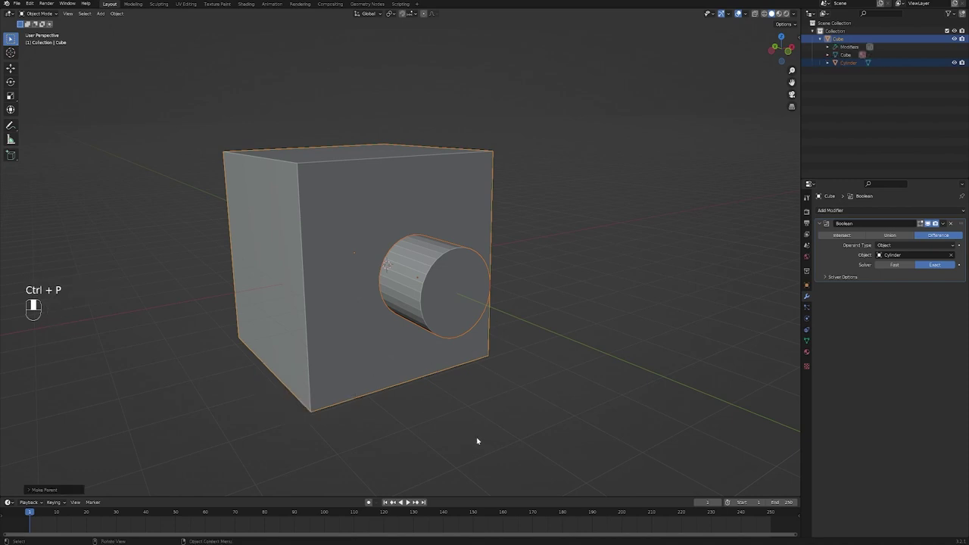
{"action": "left_click", "coordinate": [484, 440]}
{"action": "left_click", "coordinate": [432, 274]}
{"action": "left_click", "coordinate": [953, 63]}
{"action": "left_click", "coordinate": [448, 339]}
{"action": "left_click_drag", "start_coordinate": [549, 335], "coordinate": [588, 336]}
{"action": "key", "text": "g"}
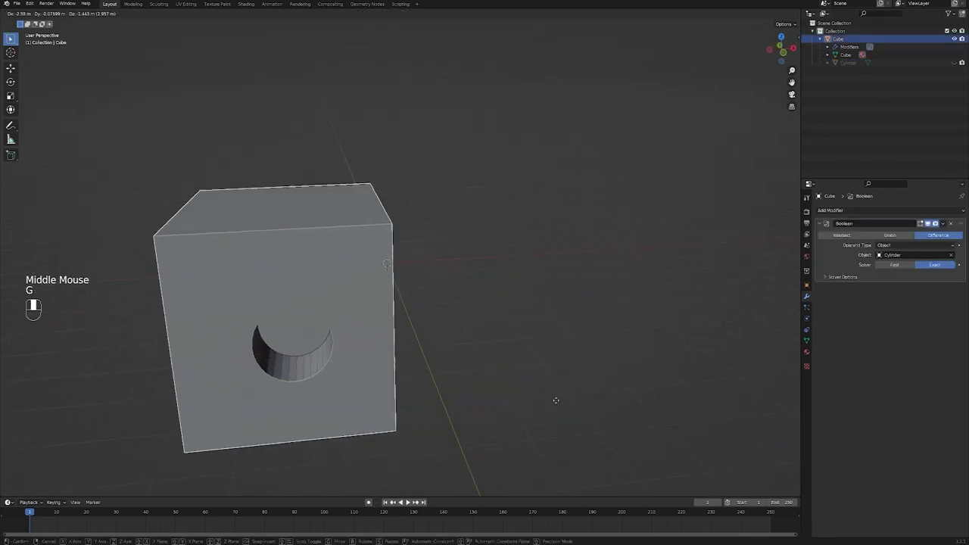
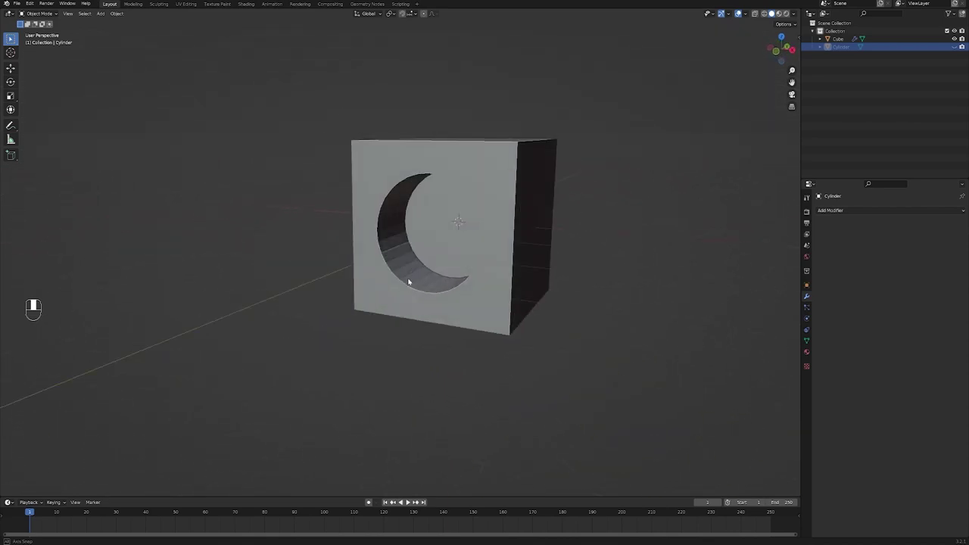
Step: Select the cylinder and set its viewport display to wireframe in Object Properties
{"action": "middle_click", "coordinate": [961, 49]}
{"action": "left_click_drag", "start_coordinate": [956, 47], "coordinate": [591, 282]}
{"action": "left_click", "coordinate": [426, 243]}
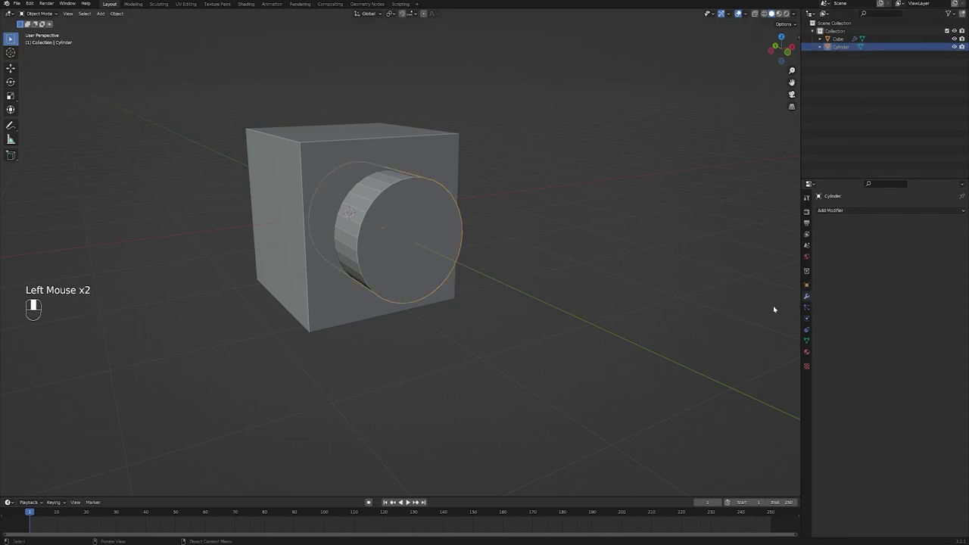
{"action": "left_click", "coordinate": [809, 284]}
{"action": "left_click_drag", "start_coordinate": [961, 450], "coordinate": [525, 310]}
{"action": "left_click", "coordinate": [451, 253]}
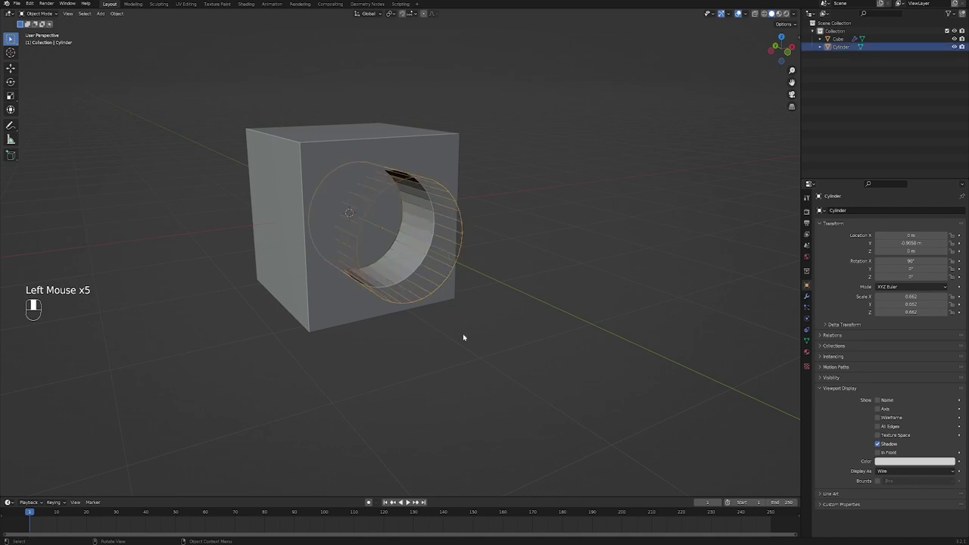
Step: Shrink, move and slightly rotate the wireframe cylinder so it passes through the cube wall
{"action": "left_click_drag", "start_coordinate": [552, 376], "coordinate": [669, 349]}
{"action": "key", "text": "s"}
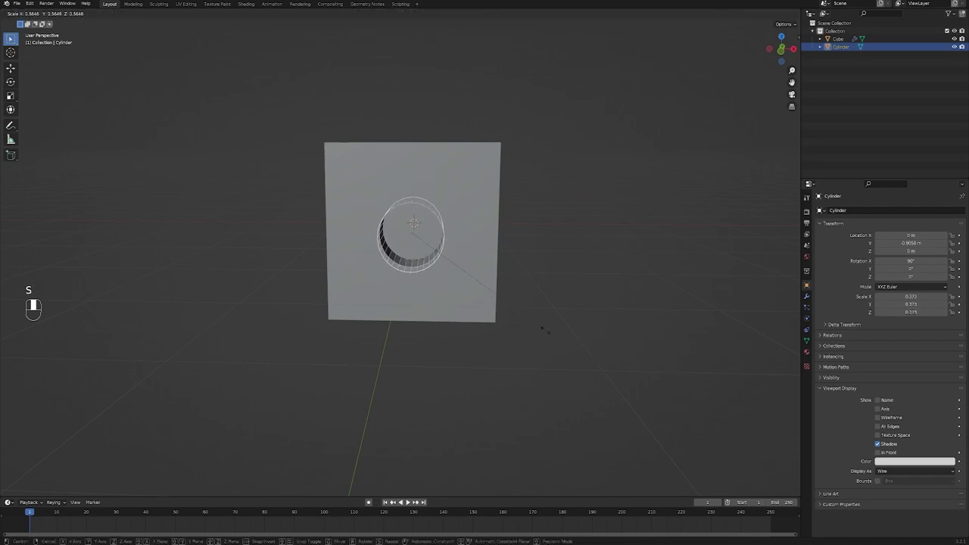
{"action": "key", "text": "g"}
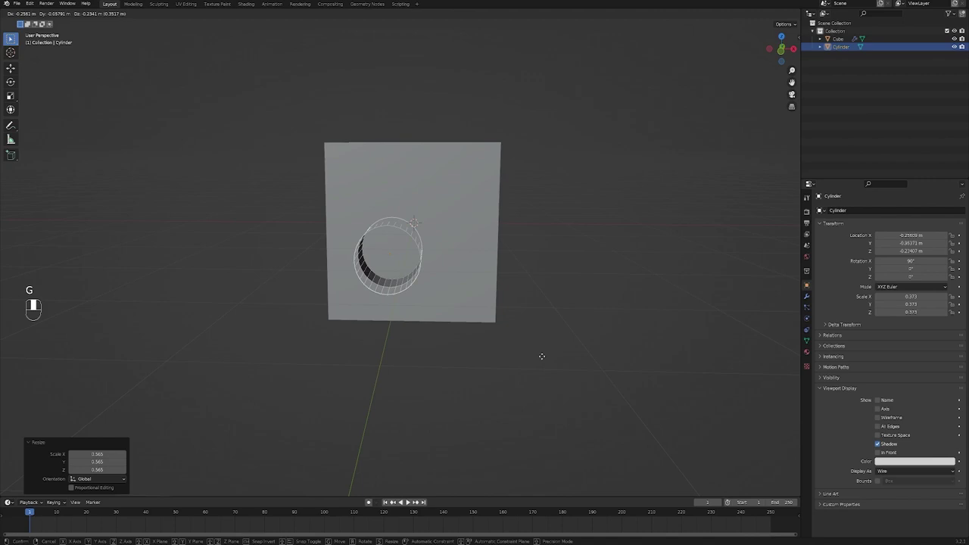
{"action": "key", "text": "r"}
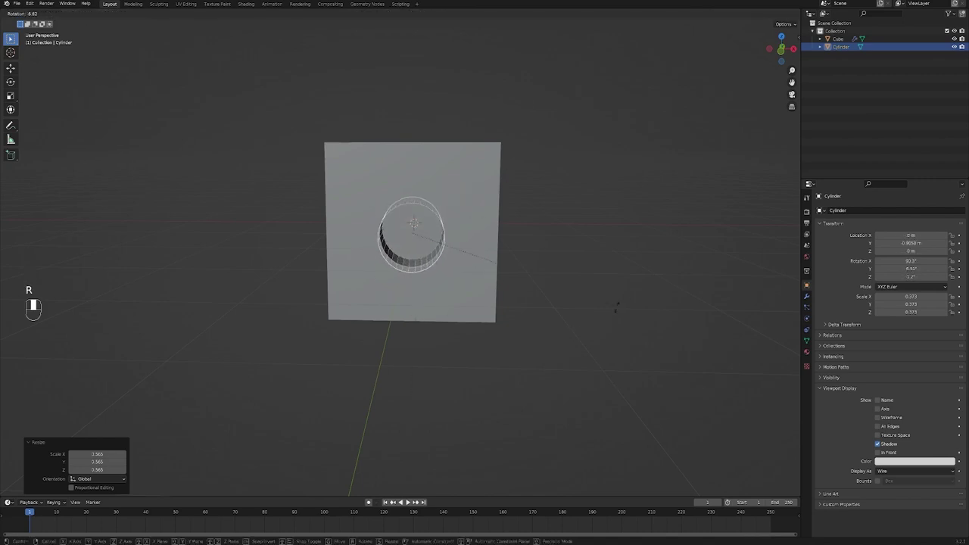
{"action": "middle_click", "coordinate": [570, 371]}
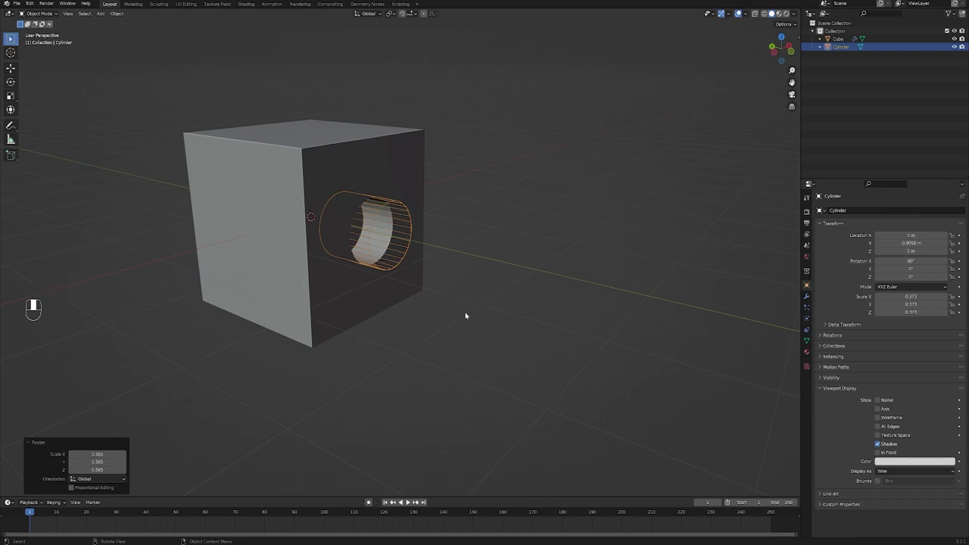
{"action": "middle_click", "coordinate": [483, 341]}
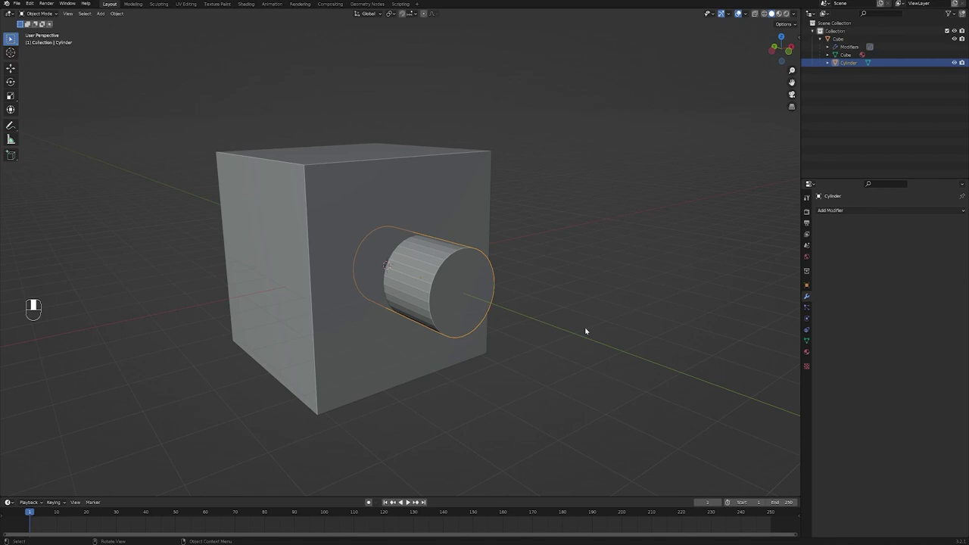
Step: Apply the Boolean modifier on the cube to make the cut permanent
{"action": "left_click", "coordinate": [381, 345]}
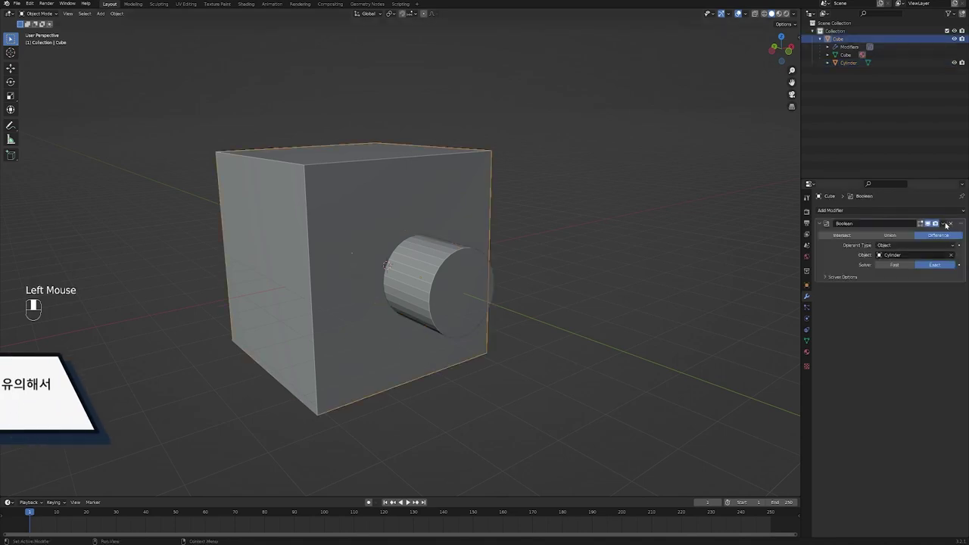
{"action": "left_click_drag", "start_coordinate": [948, 223], "coordinate": [445, 305]}
{"action": "left_click", "coordinate": [445, 304]}
Step: Delete the cutting cylinder, leaving the cube with a real round hole
{"action": "left_click", "coordinate": [958, 54]}
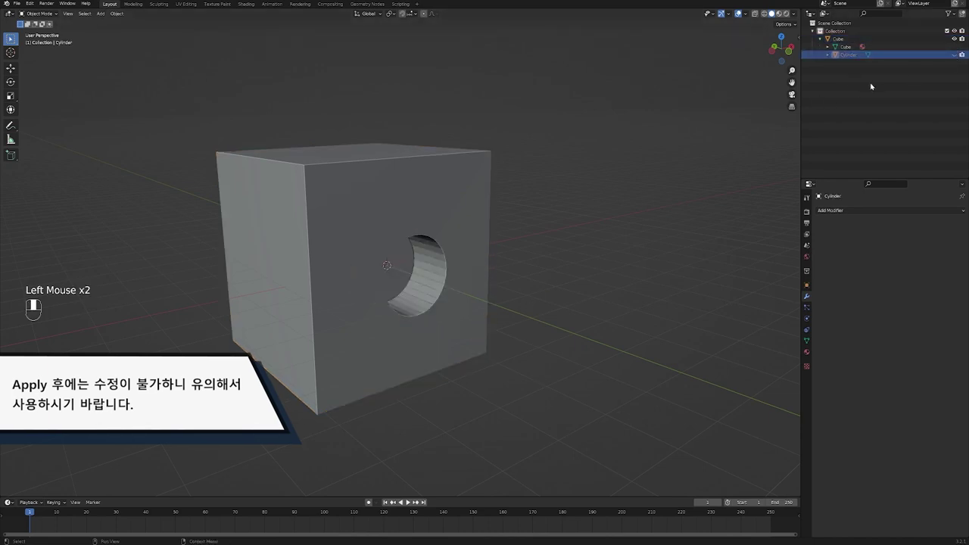
{"action": "left_click", "coordinate": [861, 58]}
{"action": "key", "text": "x"}
{"action": "left_click_drag", "start_coordinate": [567, 295], "coordinate": [420, 358]}
{"action": "key", "text": "g"}
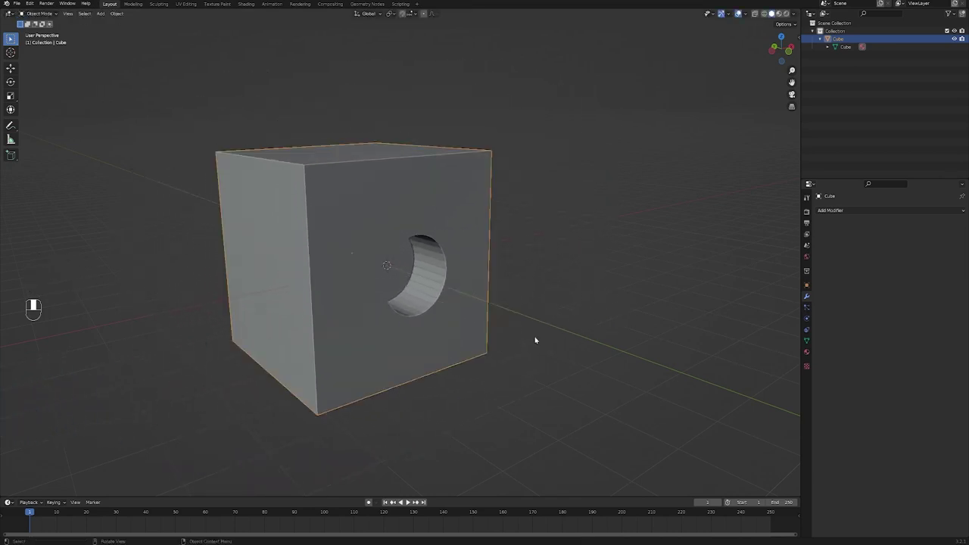
Step: Restore the cube's Boolean modifier with the cylinder and switch its operation to Union
{"action": "left_click_drag", "start_coordinate": [481, 325], "coordinate": [898, 236]}
{"action": "left_click", "coordinate": [898, 236]}
{"action": "left_click_drag", "start_coordinate": [898, 236], "coordinate": [575, 322]}
{"action": "left_click", "coordinate": [574, 323]}
{"action": "left_click_drag", "start_coordinate": [574, 323], "coordinate": [575, 323]}
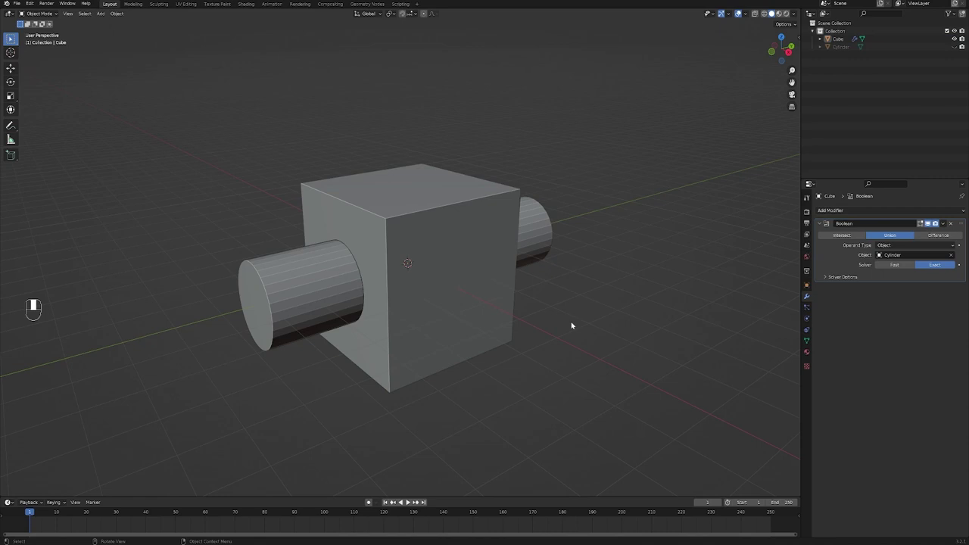
Step: Switch the Boolean operation to Intersect so only the overlap remains
{"action": "left_click", "coordinate": [855, 237]}
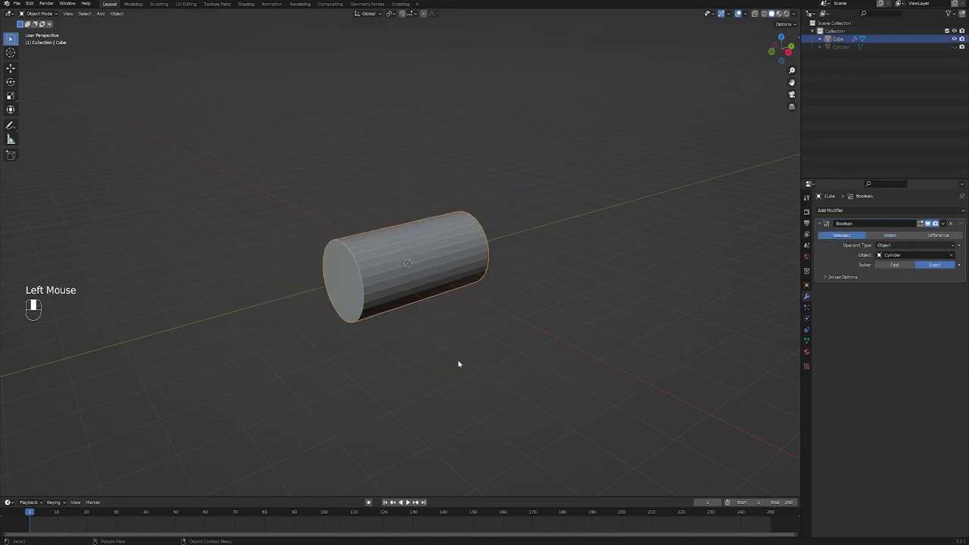
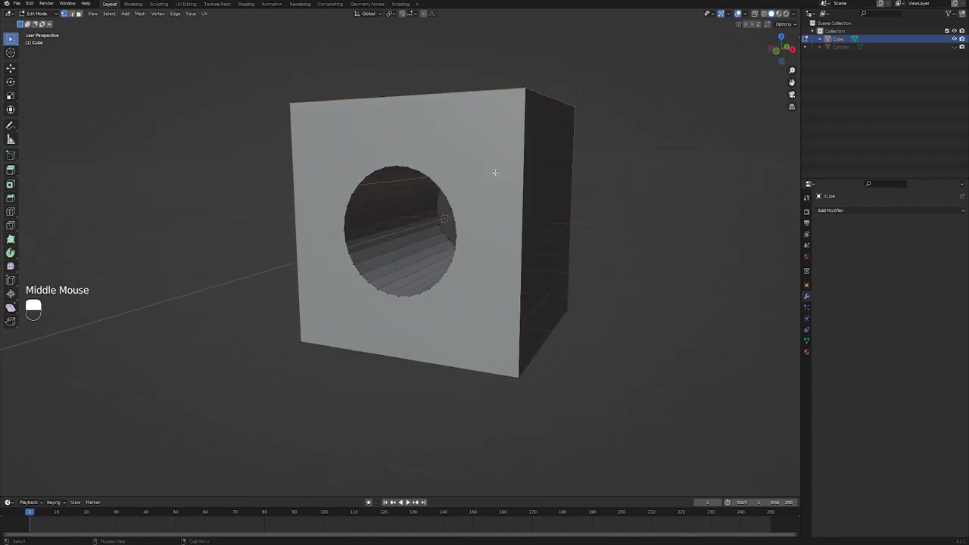
Step: Return to Object Mode and set the holed cube to Shade Smooth
{"action": "key", "text": "Tab"}
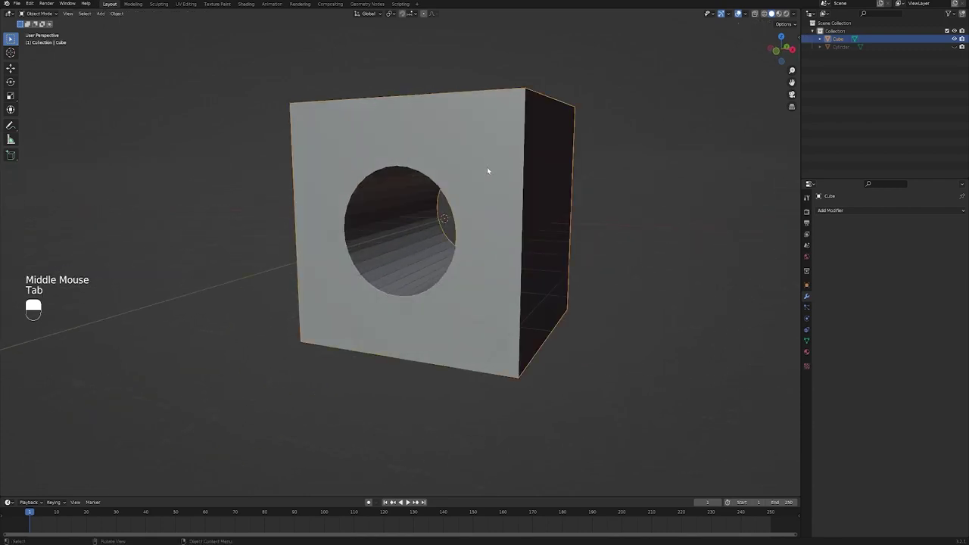
{"action": "right_click", "coordinate": [490, 168]}
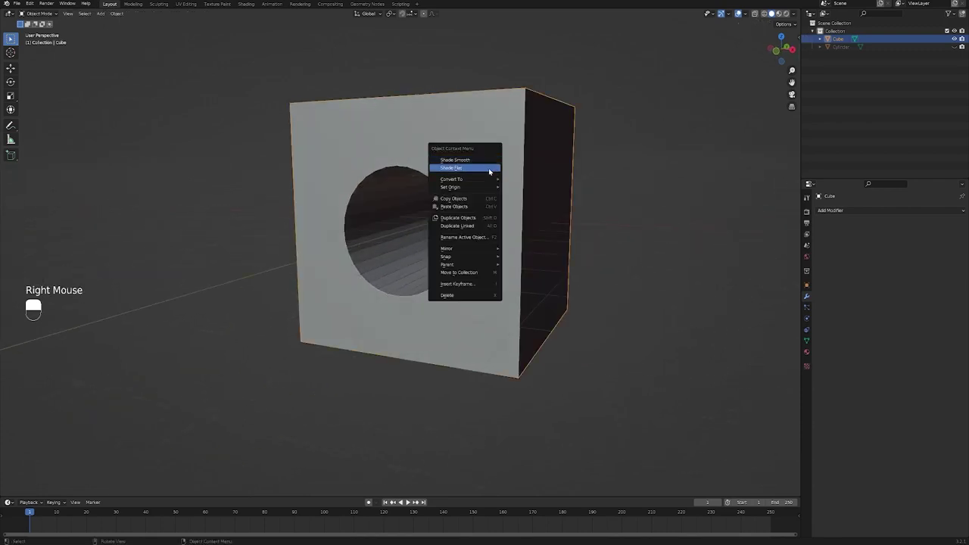
{"action": "left_click_drag", "start_coordinate": [650, 239], "coordinate": [466, 168]}
{"action": "left_click_drag", "start_coordinate": [466, 167], "coordinate": [461, 159]}
{"action": "middle_click", "coordinate": [466, 168]}
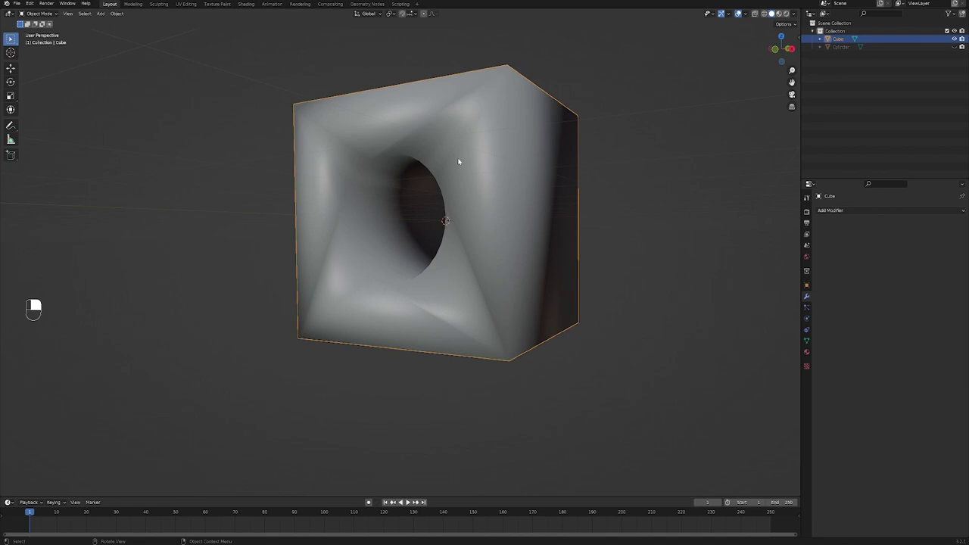
Step: In Edit Mode test an edge slide around the hole and inspect the result
{"action": "key", "text": "Tab"}
{"action": "left_click", "coordinate": [462, 159]}
{"action": "key", "text": "ctrl+r"}
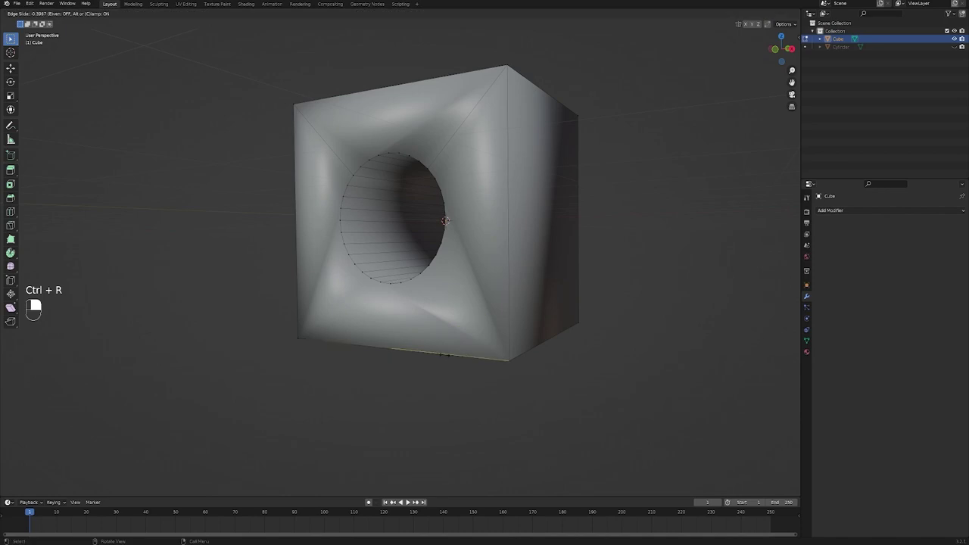
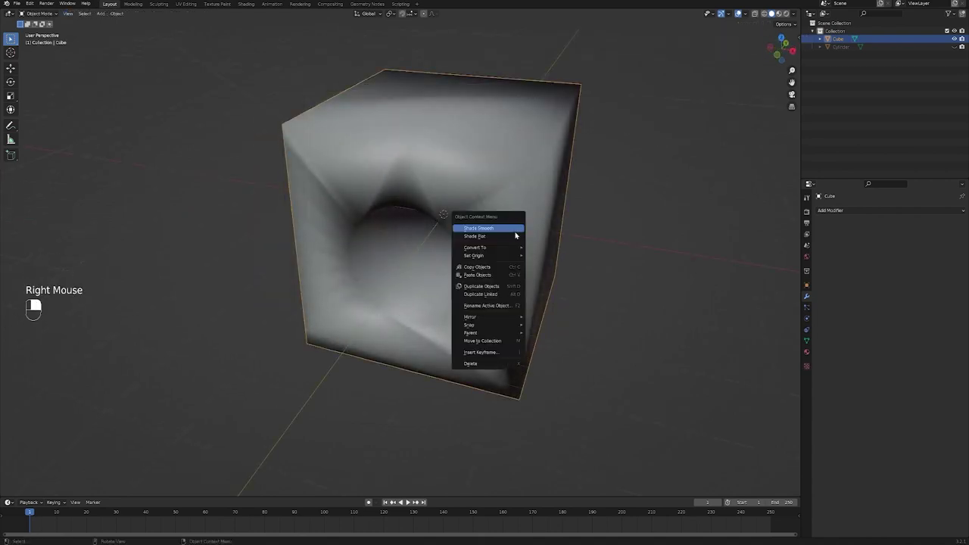
{"action": "middle_click", "coordinate": [556, 353]}
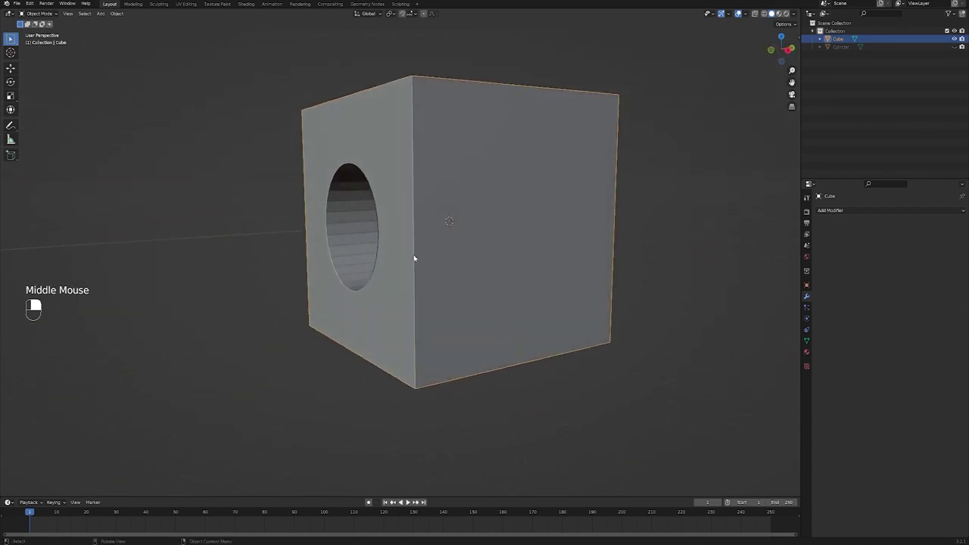
{"action": "middle_click", "coordinate": [411, 258]}
{"action": "middle_click", "coordinate": [468, 291]}
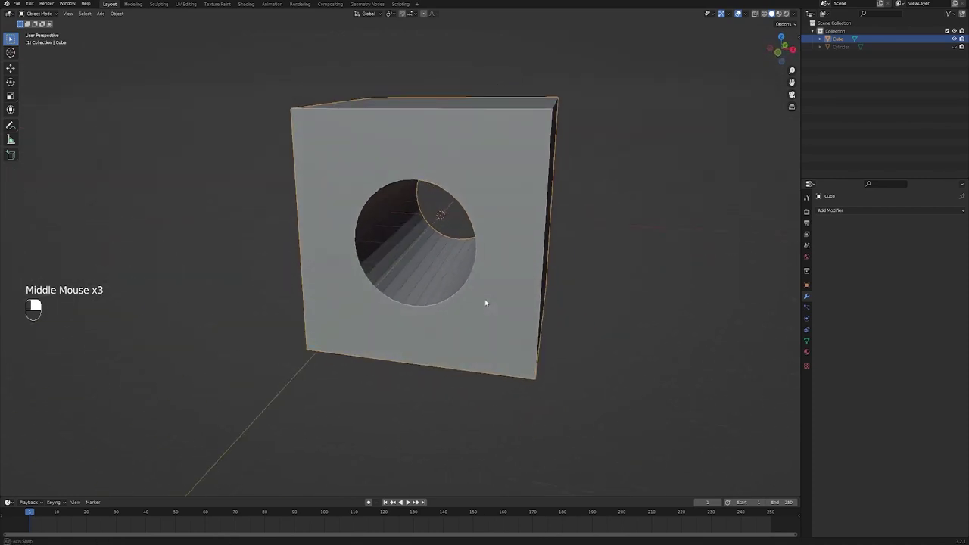
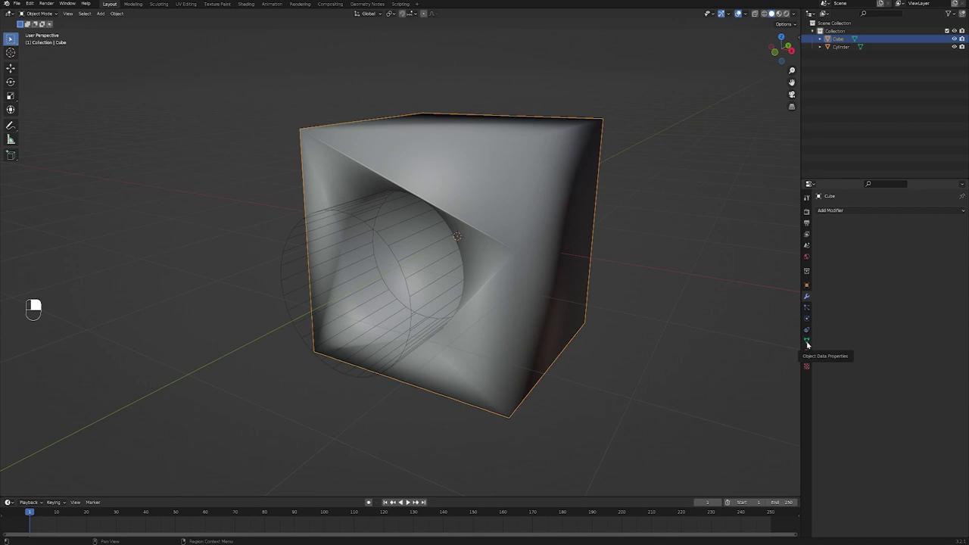
Step: Enable Auto Smooth at 30° for the cube's normals in Object Data Properties
{"action": "left_click", "coordinate": [810, 342]}
{"action": "left_click_drag", "start_coordinate": [826, 361], "coordinate": [879, 375]}
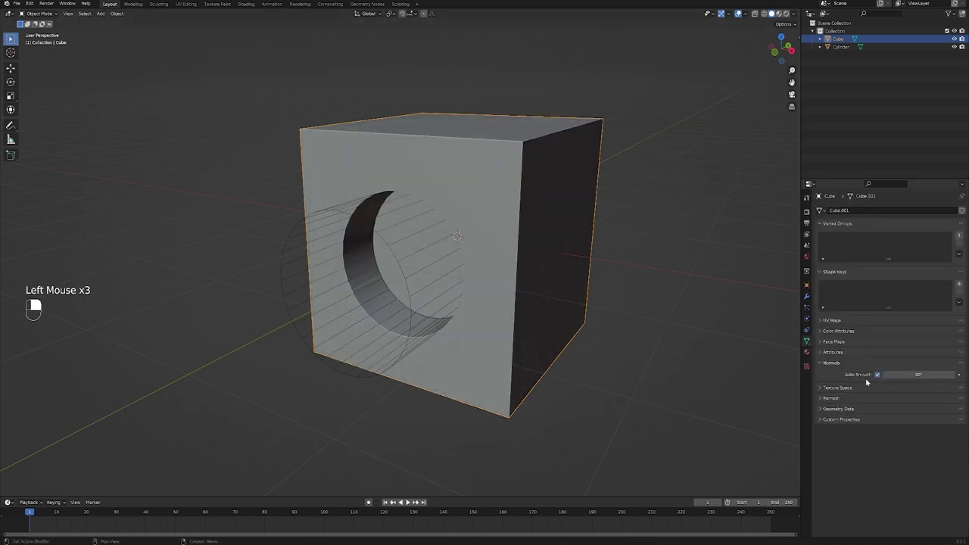
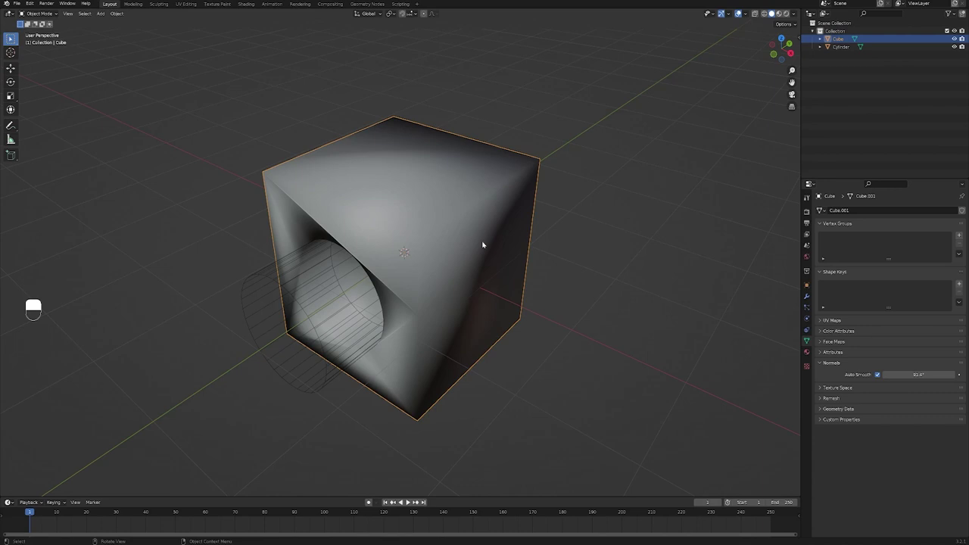
{"action": "scroll", "scroll_direction": "up", "scroll_amount": 3}
Step: Look around the newly opened scene of teal boxes, cylinders and a plane
{"action": "middle_click", "coordinate": [507, 247]}
{"action": "middle_click", "coordinate": [519, 231]}
{"action": "scroll", "scroll_direction": "up", "scroll_amount": 3}
{"action": "middle_click", "coordinate": [529, 368]}
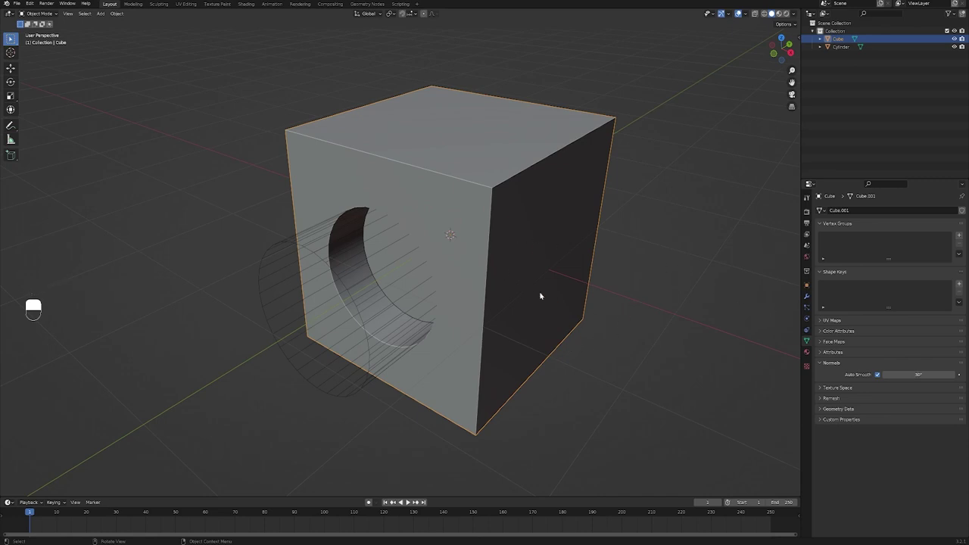
{"action": "left_click_drag", "start_coordinate": [542, 291], "coordinate": [534, 286]}
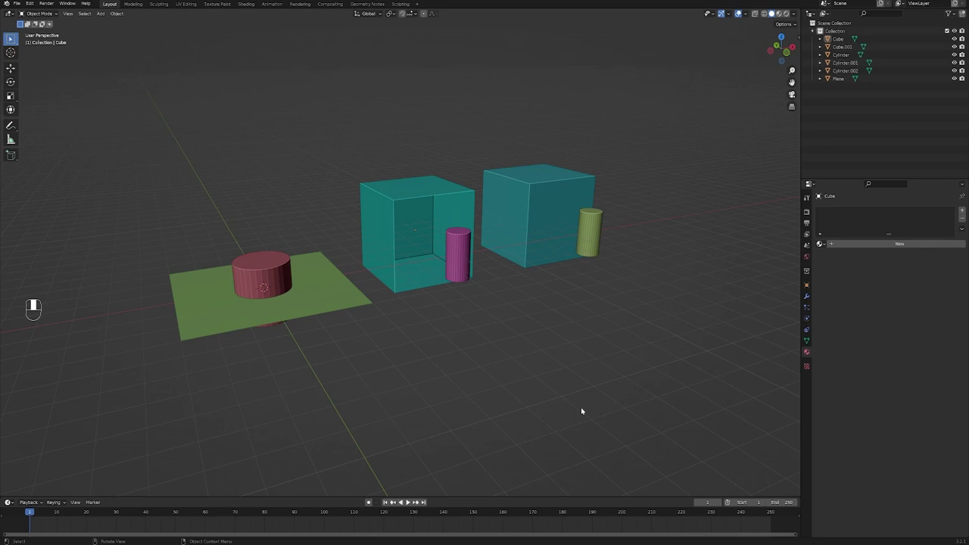
Step: Select and delete the existing ground plane
{"action": "middle_click", "coordinate": [584, 408]}
{"action": "left_click", "coordinate": [584, 408]}
{"action": "scroll", "scroll_direction": "up", "scroll_amount": 3}
{"action": "key", "text": "x"}
Step: Add a new plane scaled to twice its size beneath the cubes and cylinders
{"action": "key", "text": "shift+a"}
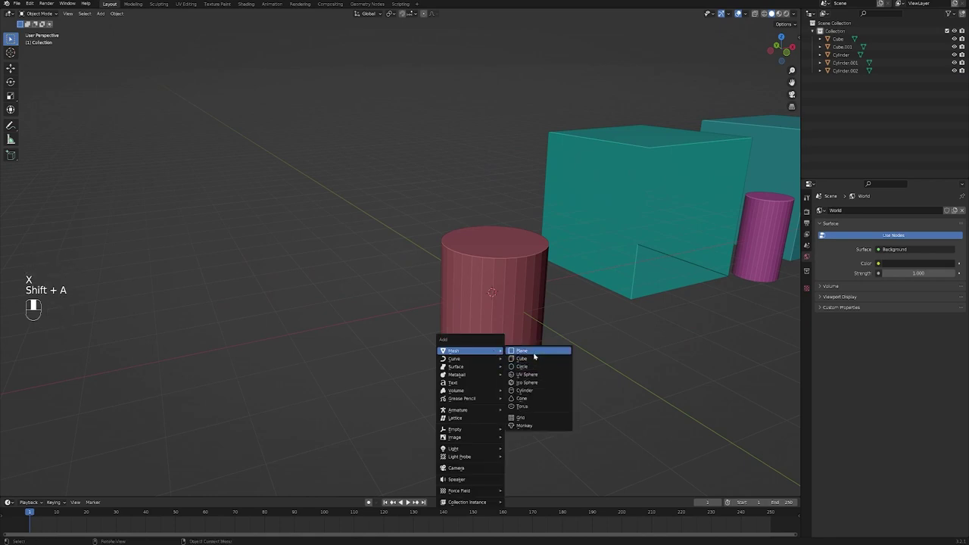
{"action": "key", "text": "s"}
{"action": "key", "text": "s"}
{"action": "left_click", "coordinate": [509, 296]}
{"action": "left_click", "coordinate": [562, 375]}
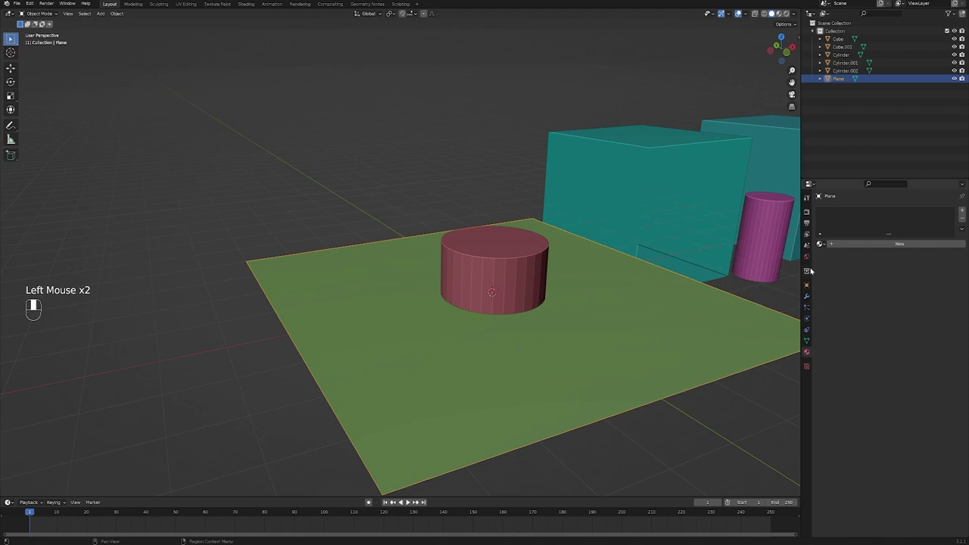
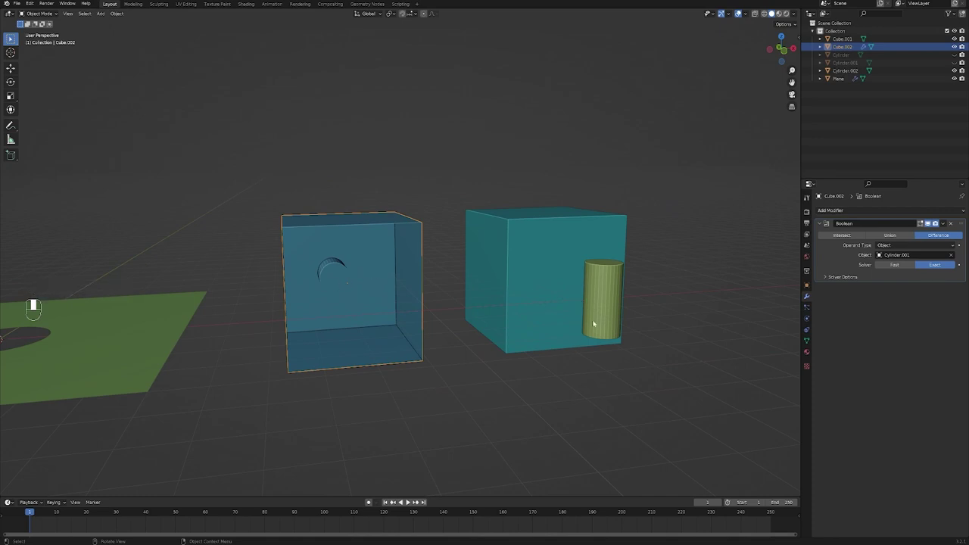
Step: Rotate Cylinder.002 90° around X into the teal box and hide it in the Outliner
{"action": "left_click", "coordinate": [605, 308]}
{"action": "key", "text": "r"}
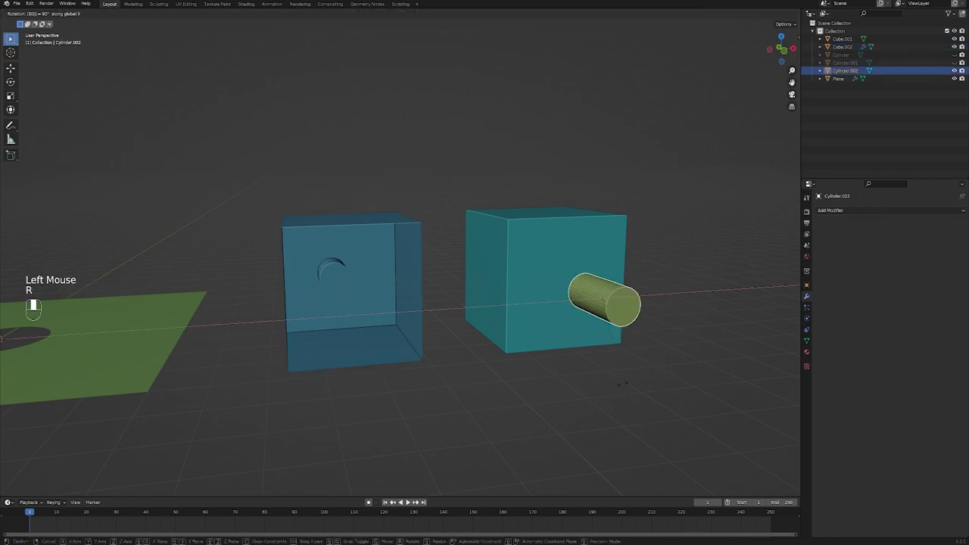
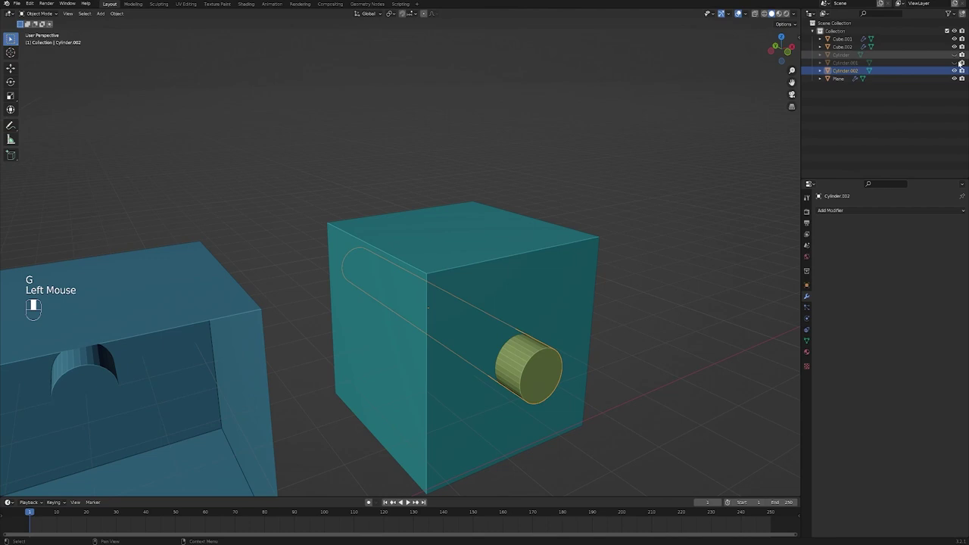
{"action": "left_click", "coordinate": [957, 72]}
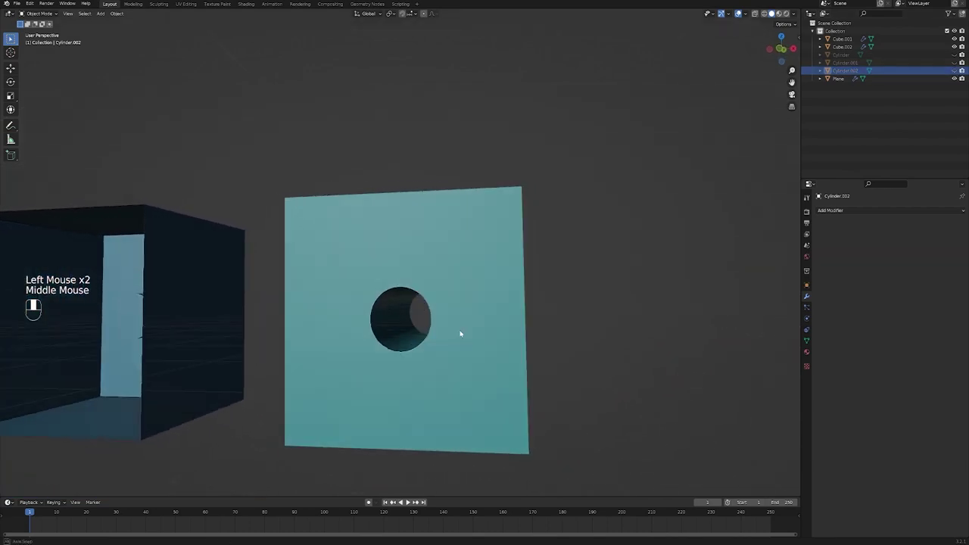
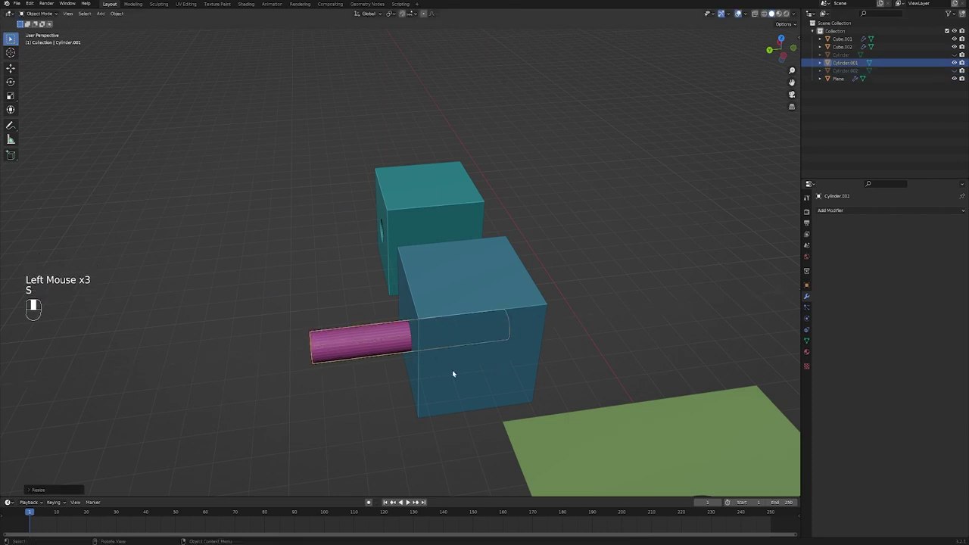
Step: Reposition the view around the boxes and hide the remaining cutter cylinder in the Outliner
{"action": "key", "text": "g"}
{"action": "middle_click", "coordinate": [575, 342]}
{"action": "left_click_drag", "start_coordinate": [508, 315], "coordinate": [388, 314]}
{"action": "scroll", "scroll_direction": "up", "scroll_amount": 3}
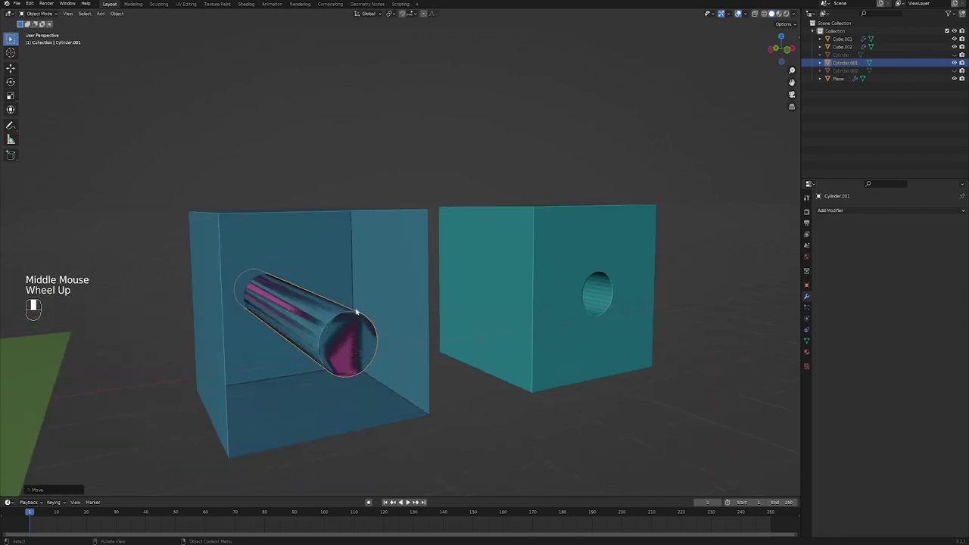
{"action": "left_click", "coordinate": [956, 63]}
Step: Orbit inside and outside the hollow box, then select it to check its Boolean Difference modifier
{"action": "left_click_drag", "start_coordinate": [288, 300], "coordinate": [339, 295]}
{"action": "scroll", "scroll_direction": "up", "scroll_amount": 3}
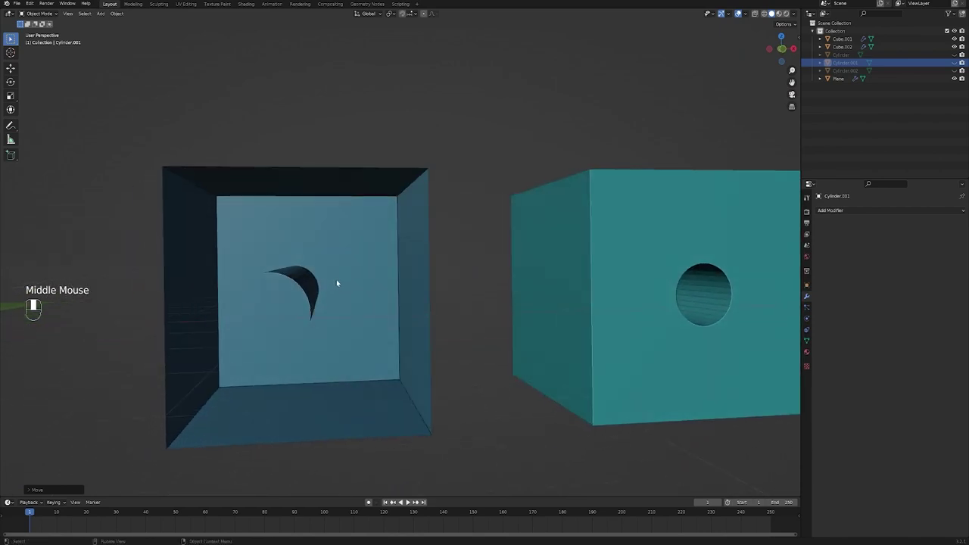
{"action": "middle_click", "coordinate": [347, 294]}
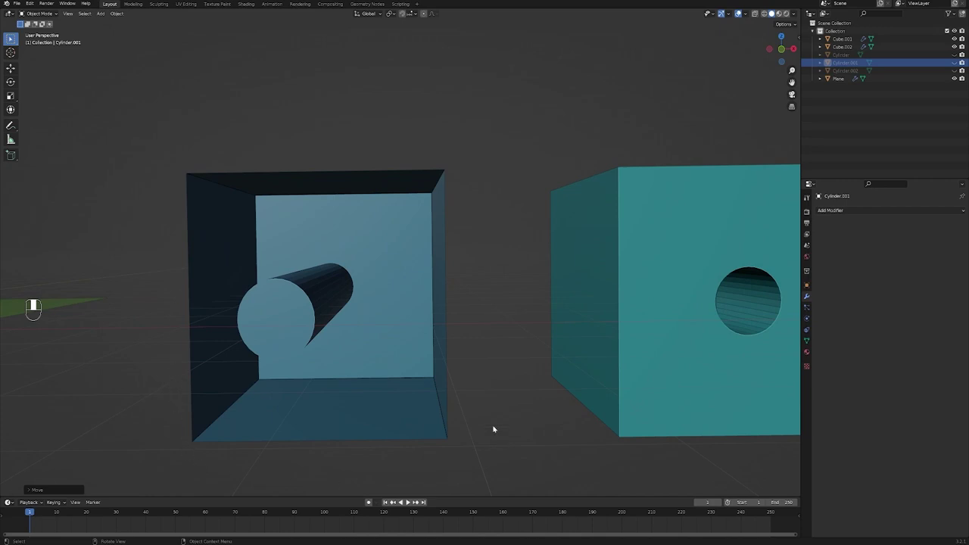
{"action": "left_click_drag", "start_coordinate": [470, 364], "coordinate": [383, 293]}
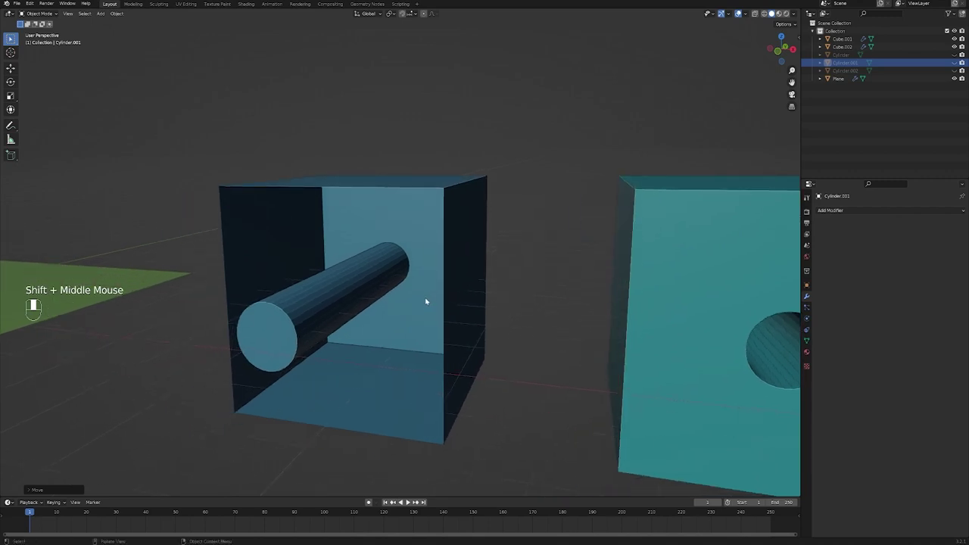
{"action": "left_click", "coordinate": [372, 225]}
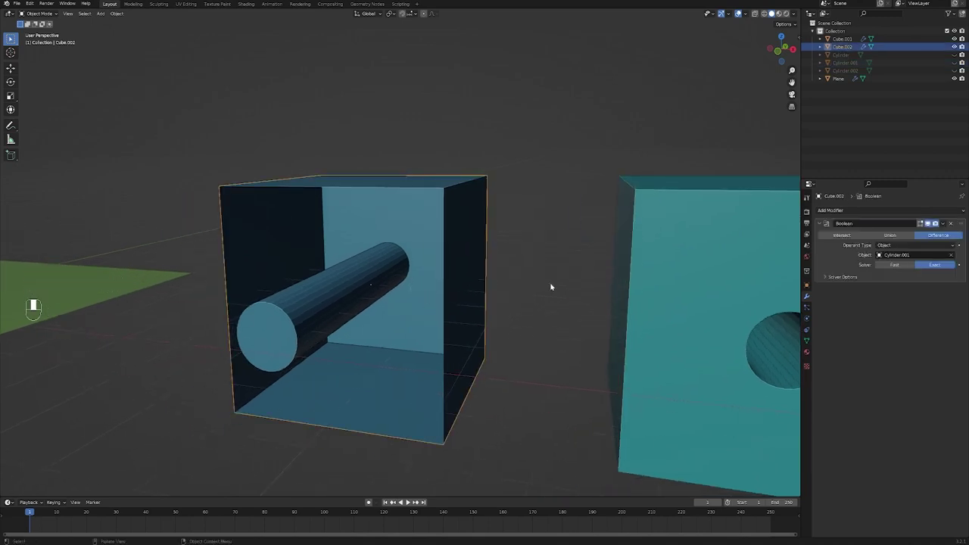
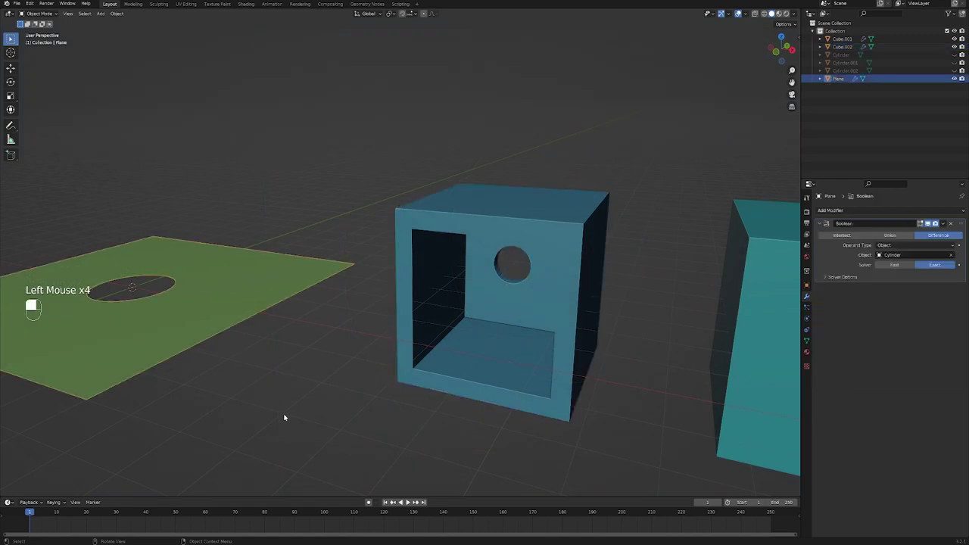
Step: Raise Cube.002's Solidify thickness from 0.01 m to 0.29 m around the Boolean cut
{"action": "middle_click", "coordinate": [528, 340]}
{"action": "scroll", "scroll_direction": "up", "scroll_amount": 3}
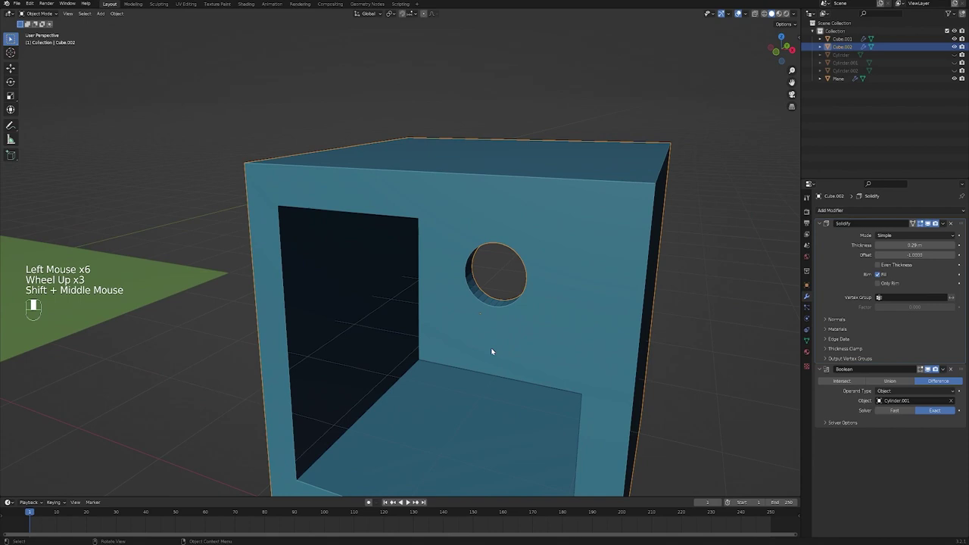
{"action": "left_click", "coordinate": [931, 226]}
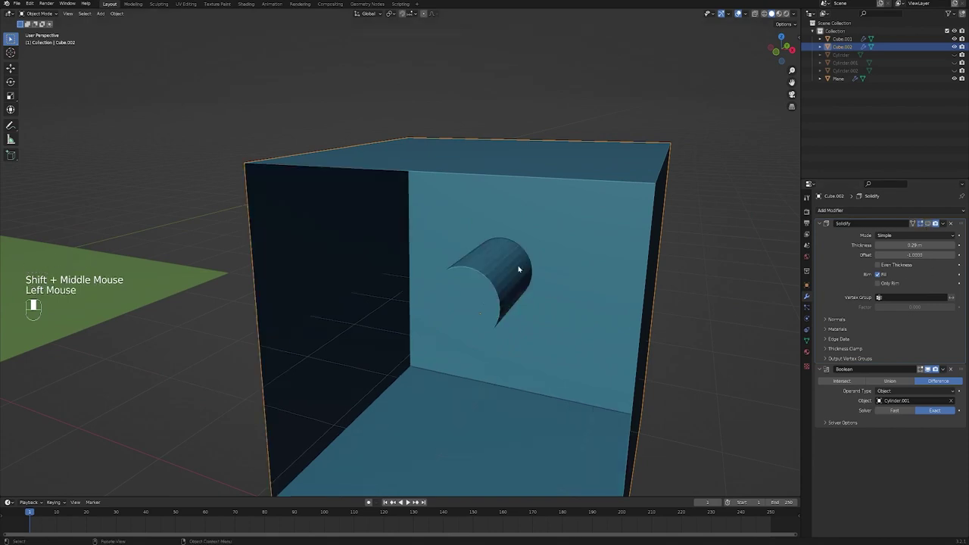
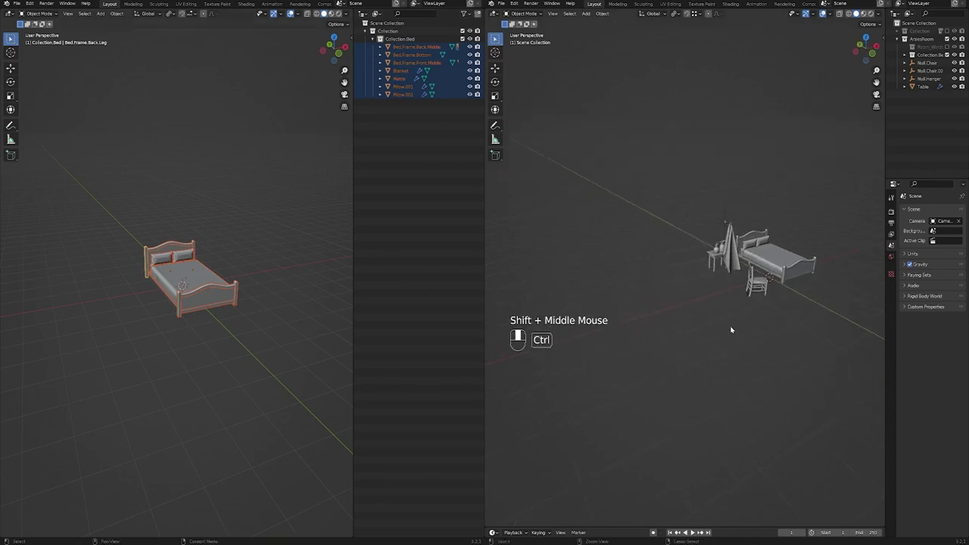
Step: Paste the copied bed collection into the room scene and inspect it in the Outliner
{"action": "key", "text": "ctrl+v"}
{"action": "middle_click", "coordinate": [678, 350]}
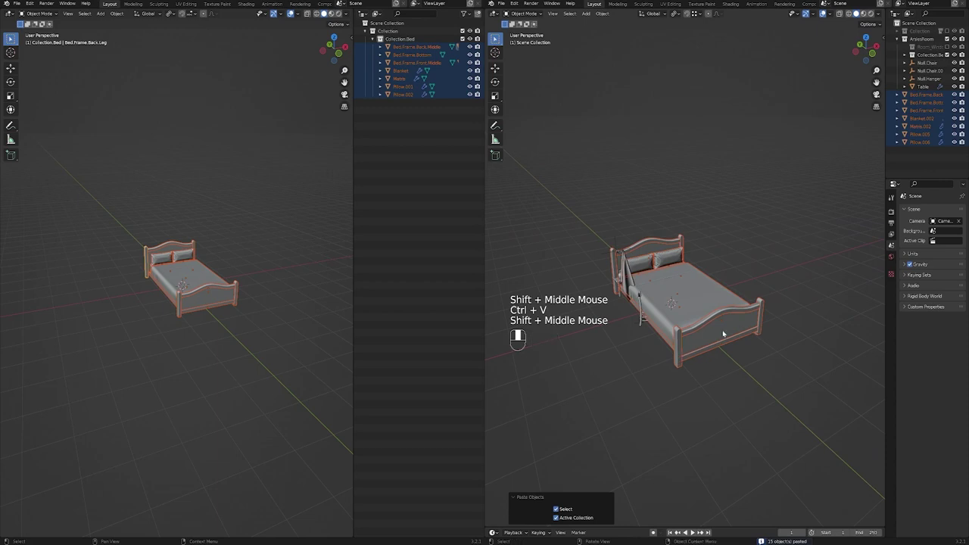
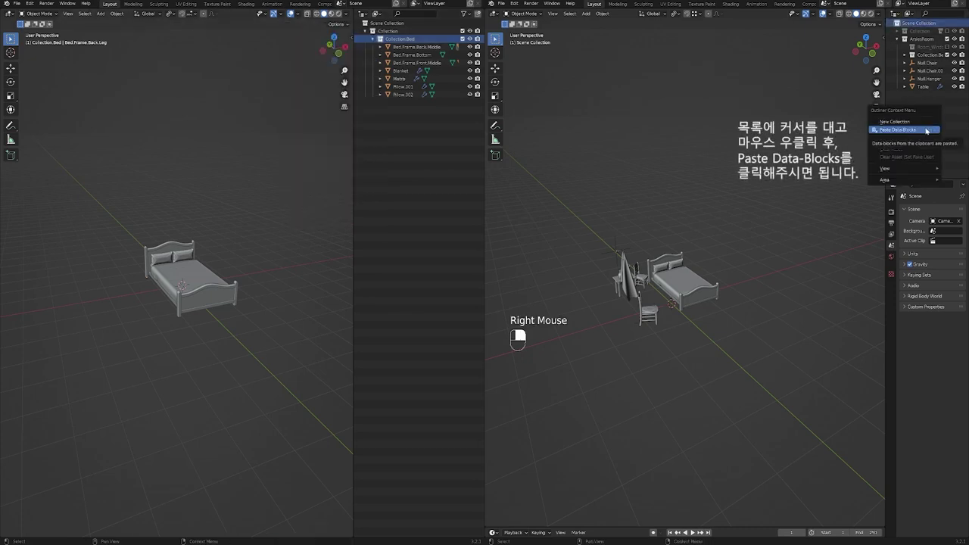
{"action": "left_click", "coordinate": [913, 96]}
{"action": "left_click", "coordinate": [900, 95]}
{"action": "left_click", "coordinate": [915, 96]}
{"action": "left_click", "coordinate": [896, 94]}
{"action": "left_click", "coordinate": [934, 152]}
Step: Undo the pasted bed collection and orbit the room to locate the chair and bed
{"action": "key", "text": "g"}
{"action": "key", "text": "ctrl+z"}
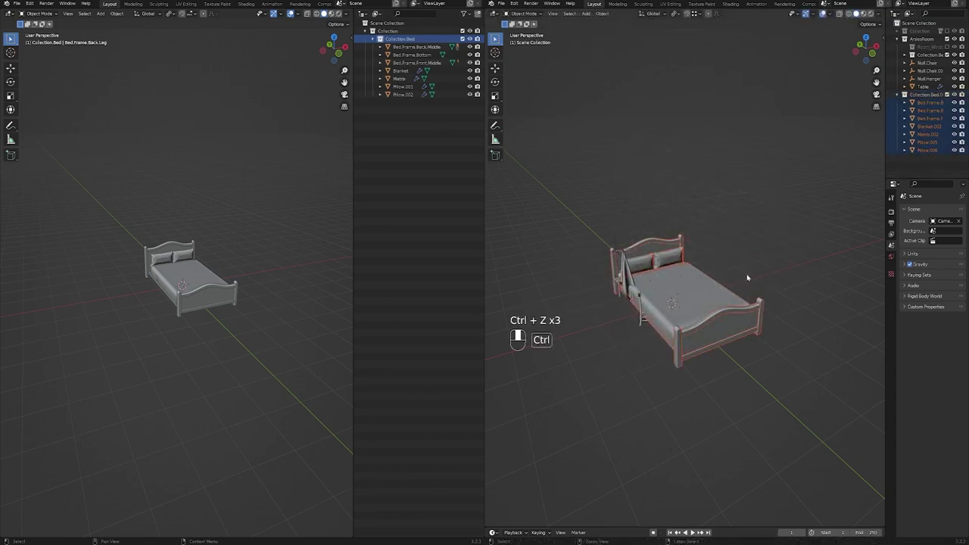
{"action": "key", "text": "ctrl+z"}
{"action": "middle_click", "coordinate": [717, 317]}
{"action": "scroll", "scroll_direction": "up", "scroll_amount": 3}
{"action": "middle_click", "coordinate": [667, 291]}
{"action": "middle_click", "coordinate": [669, 301]}
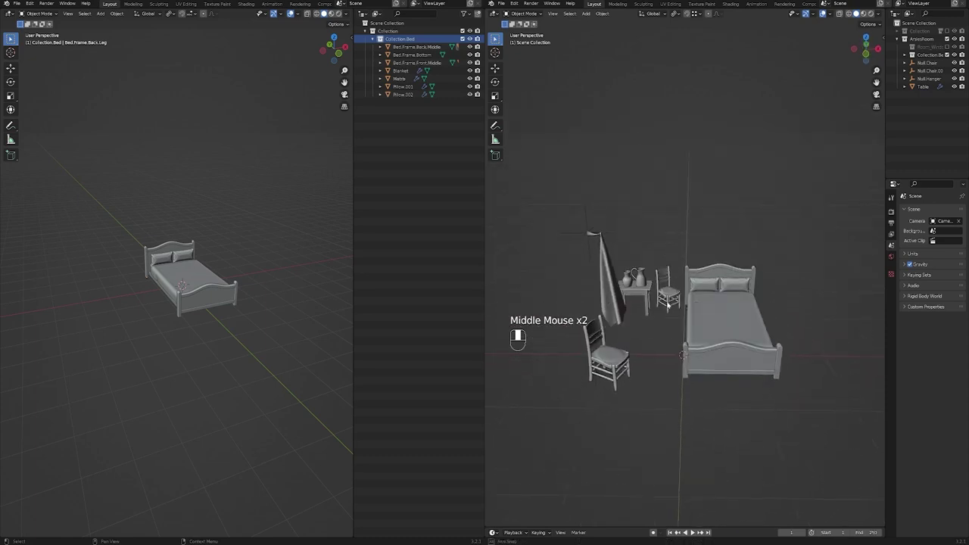
{"action": "middle_click", "coordinate": [671, 304]}
{"action": "scroll", "scroll_direction": "up", "scroll_amount": 3}
{"action": "scroll", "scroll_direction": "down", "scroll_amount": 3}
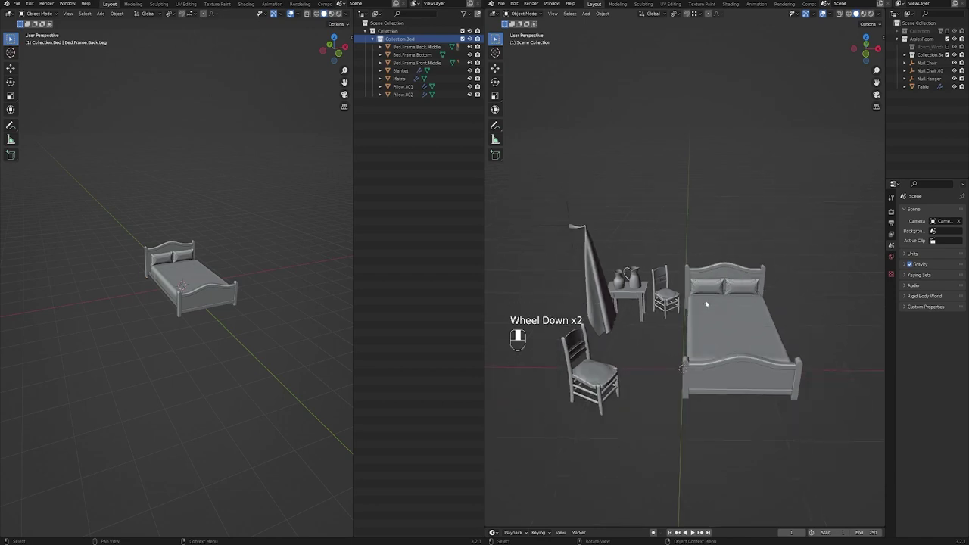
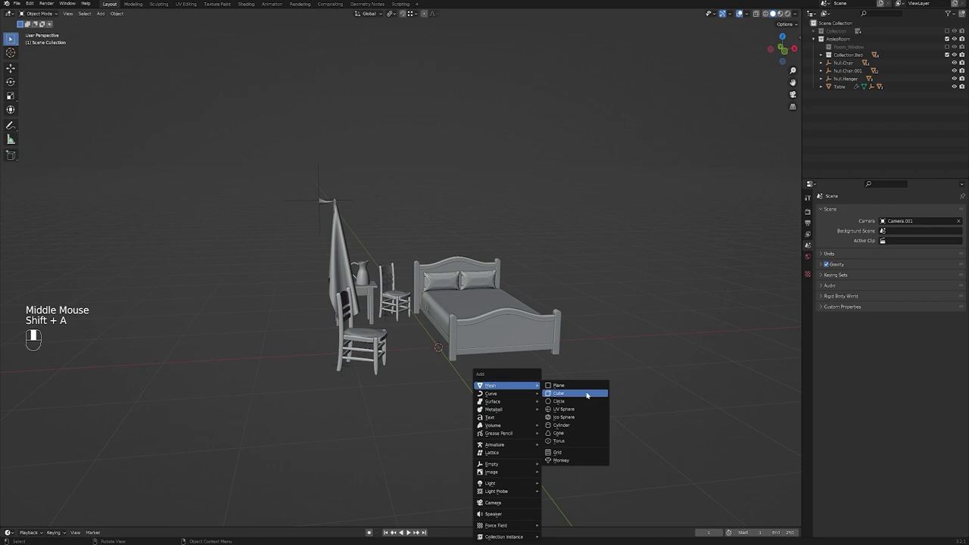
Step: Move the new cube into place and scale it up into a room-sized GoghRoom box
{"action": "key", "text": "g"}
{"action": "left_click_drag", "start_coordinate": [549, 369], "coordinate": [505, 298]}
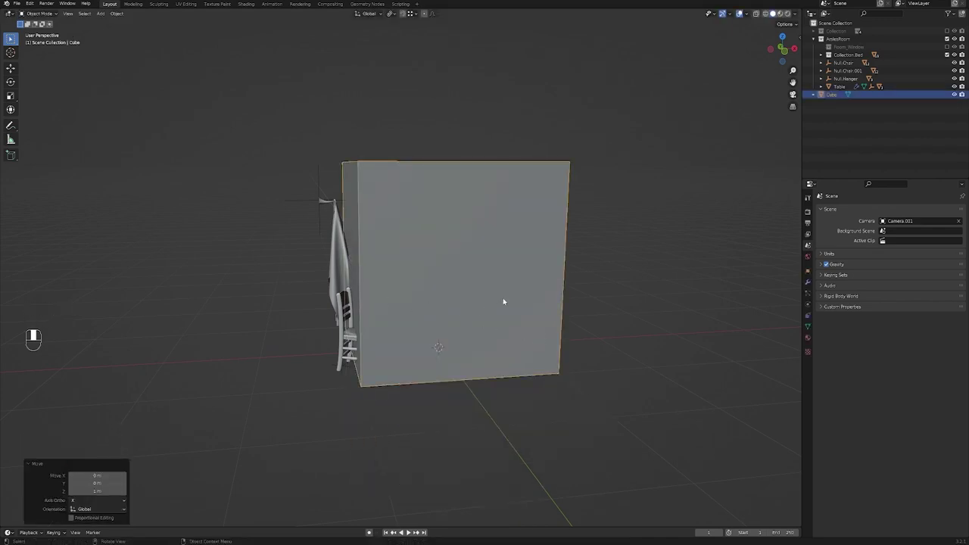
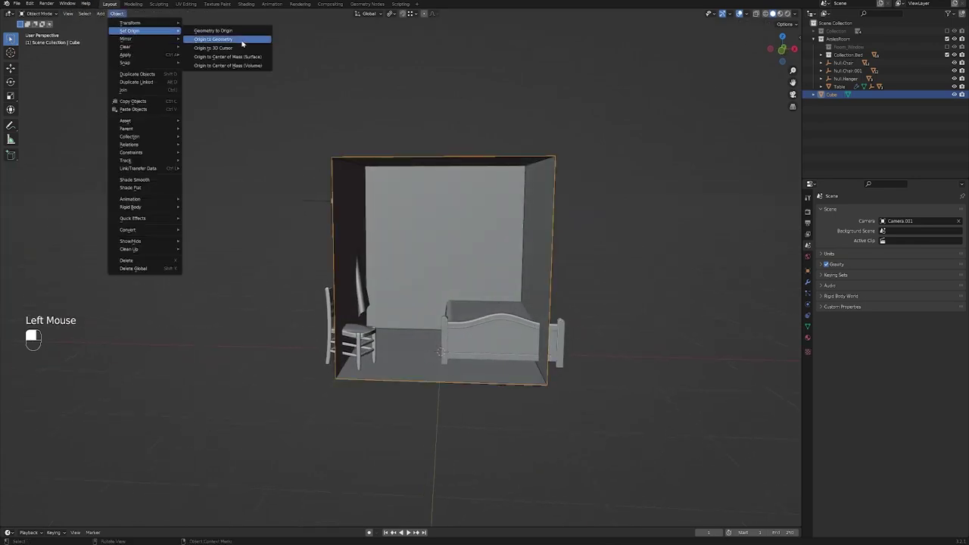
{"action": "key", "text": "s"}
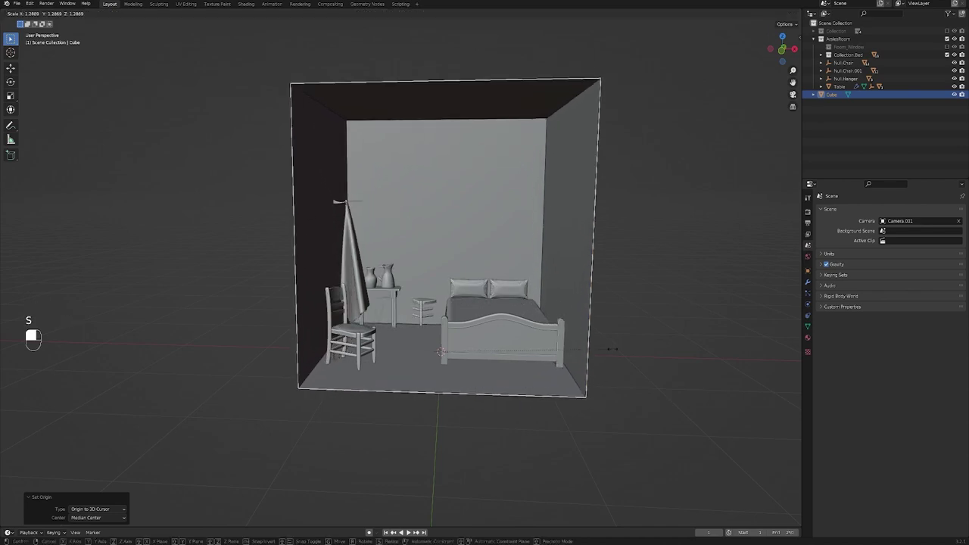
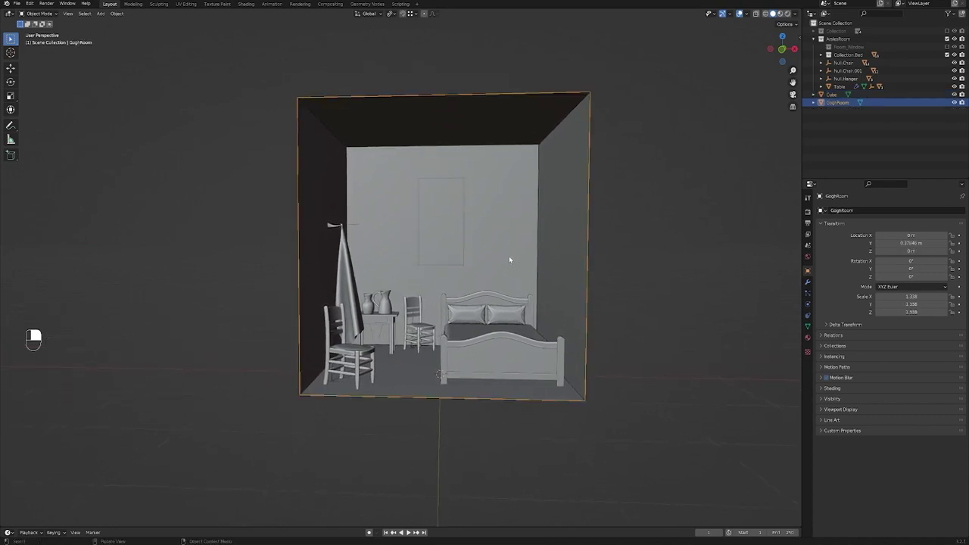
Step: Select the thin door cutter cube and set it as GoghRoom's Boolean Difference target
{"action": "left_click", "coordinate": [811, 283]}
{"action": "left_click_drag", "start_coordinate": [892, 212], "coordinate": [957, 95]}
{"action": "middle_click", "coordinate": [544, 237]}
{"action": "middle_click", "coordinate": [535, 240]}
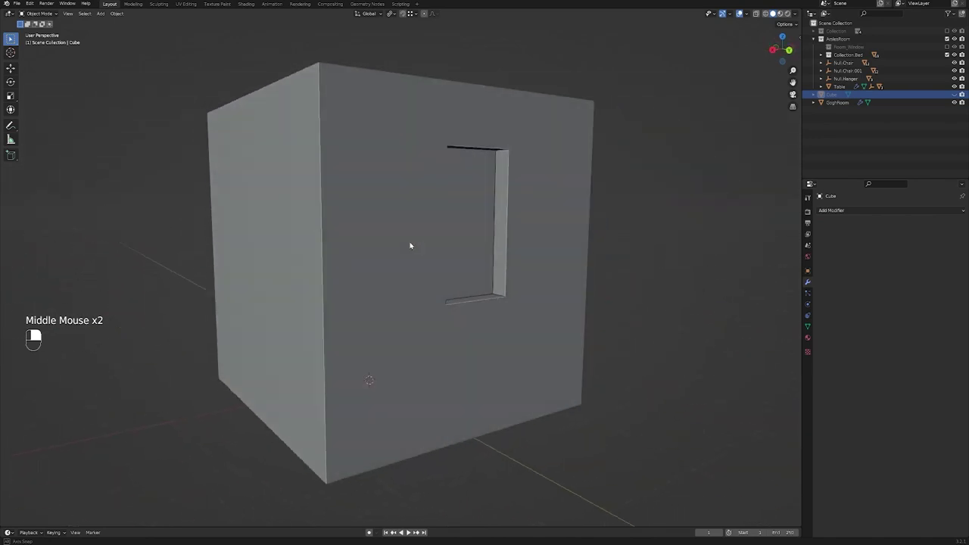
Step: Add a Solidify modifier to GoghRoom so the door cube cuts through a hollow wall
{"action": "left_click_drag", "start_coordinate": [524, 253], "coordinate": [933, 210]}
{"action": "middle_click", "coordinate": [528, 245]}
{"action": "left_click_drag", "start_coordinate": [933, 210], "coordinate": [968, 220]}
Step: Move Solidify above the Boolean in GoghRoom's modifier stack for a clean opening
{"action": "left_click", "coordinate": [963, 289]}
{"action": "left_click_drag", "start_coordinate": [968, 219], "coordinate": [825, 226]}
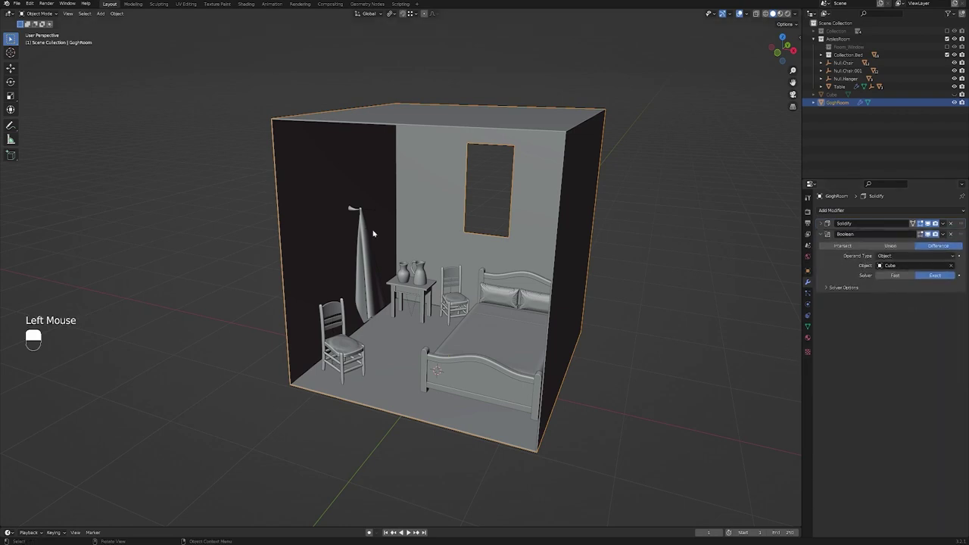
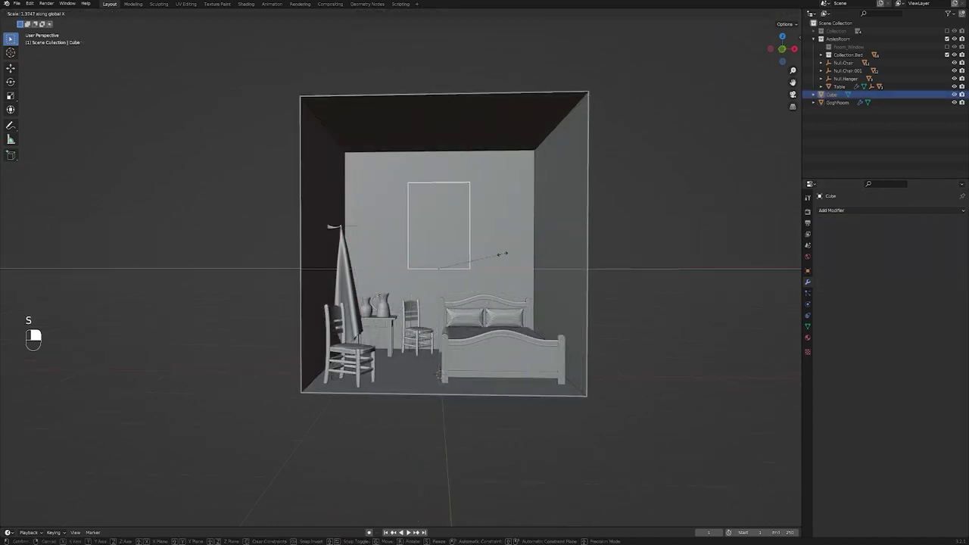
Step: Confirm the door cutter Cube scaled to 1.375 along X and view the wider doorway from inside
{"action": "left_click", "coordinate": [957, 96]}
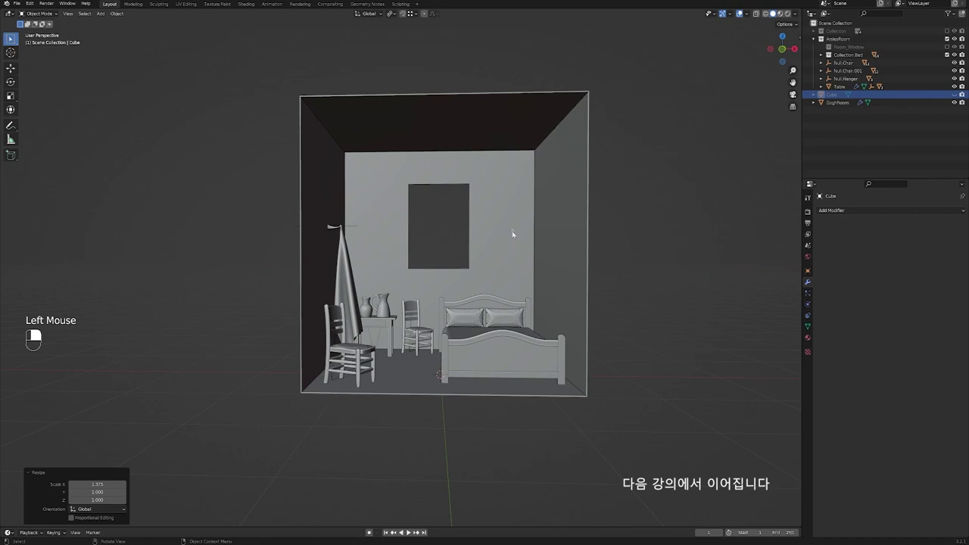
{"action": "middle_click", "coordinate": [502, 230]}
{"action": "left_click", "coordinate": [505, 236]}
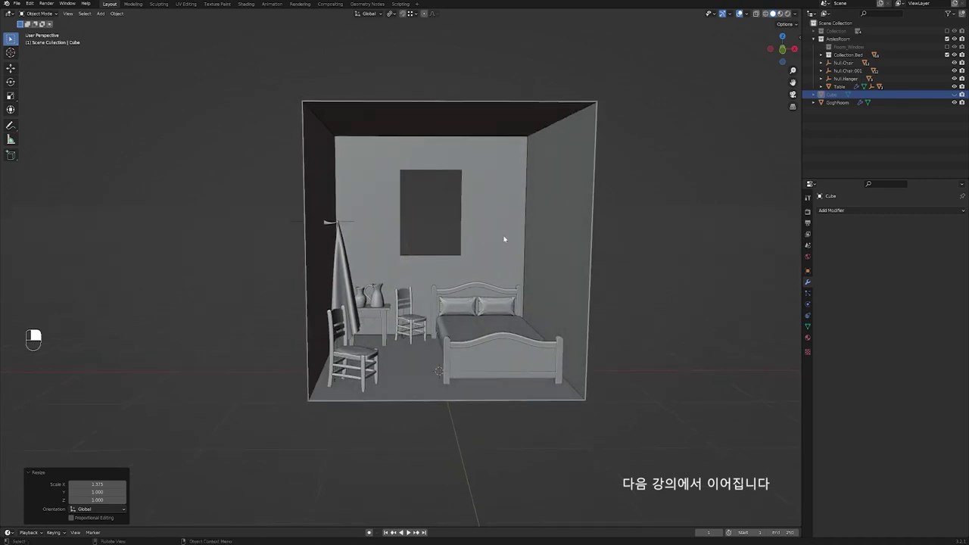